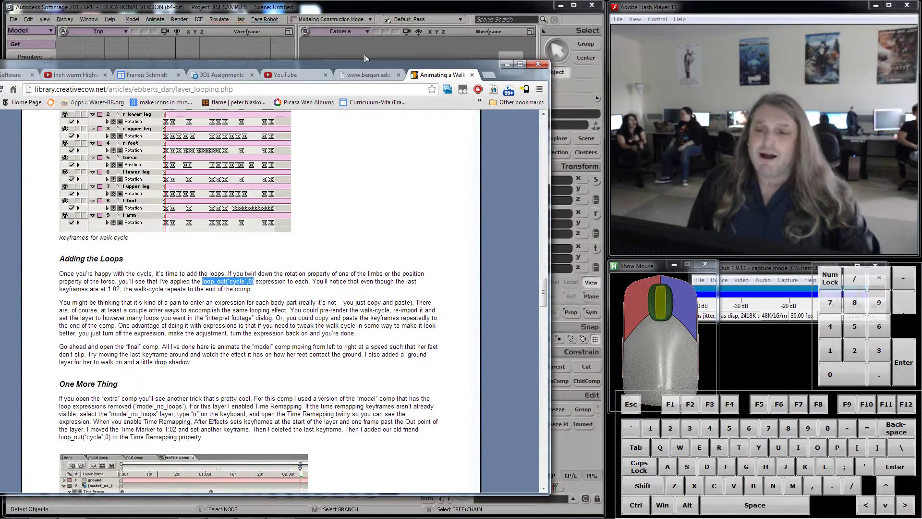
- Play the Inch worm Highway reference clip from the start, then return to the Softimage scene
drag(318, 67, 334, 55)
click(174, 37)
click(103, 44)
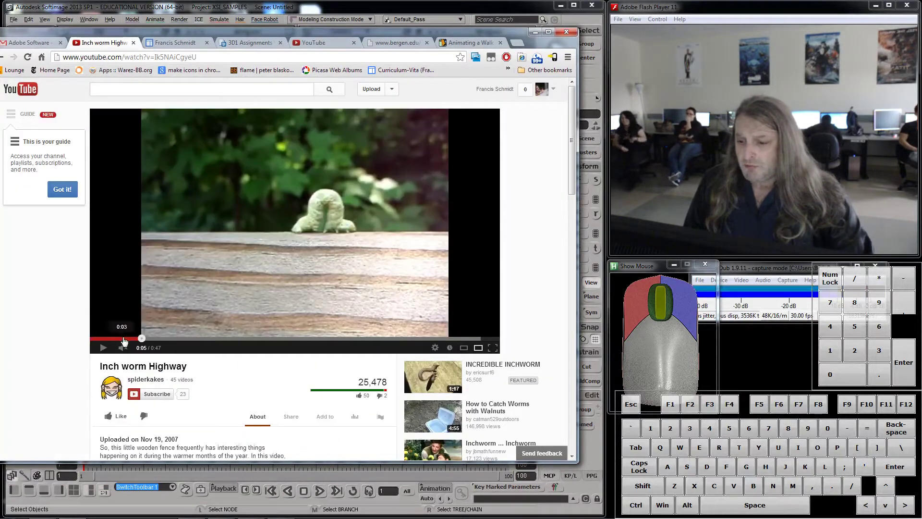
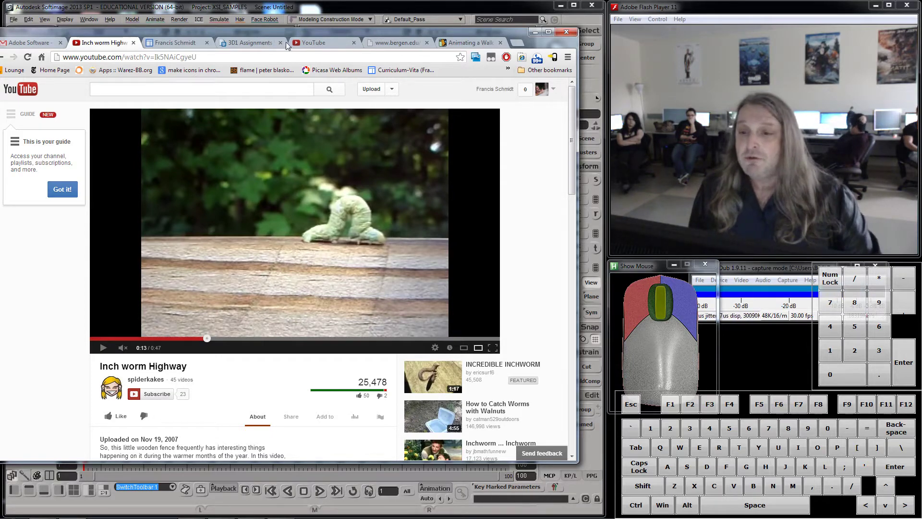
click(258, 47)
- Switch the main toolbar from Model to Animate and reveal the Skeleton commands
click(536, 36)
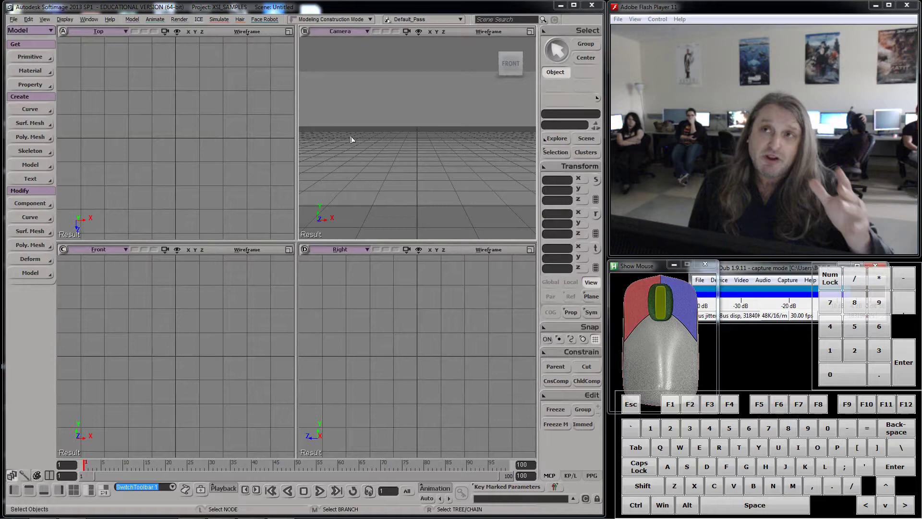
drag(26, 33, 23, 53)
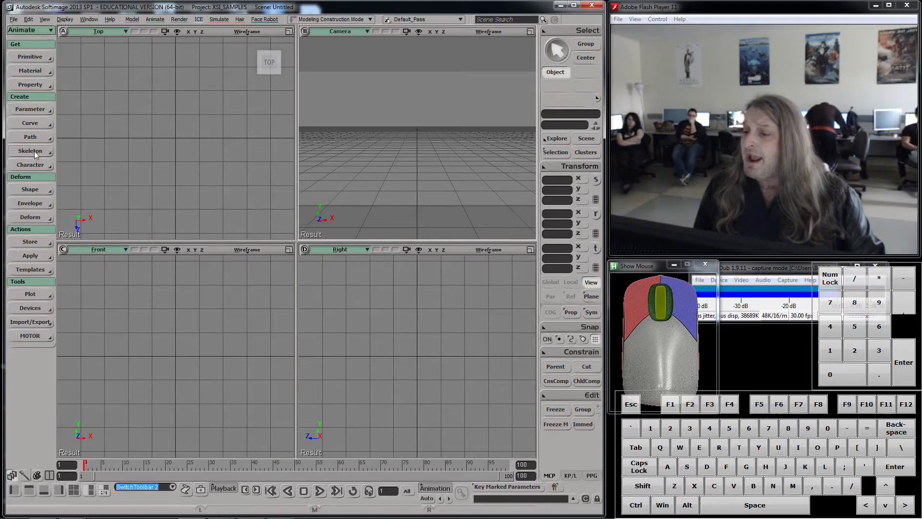
- Start Skeleton > Draw 2D Chain, show the schematic (key 9), and place the chain root in the Right view
click(38, 155)
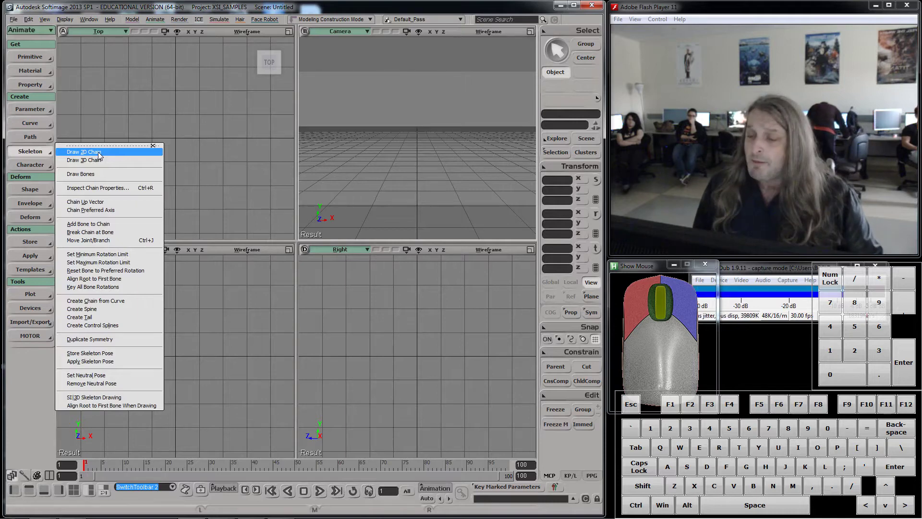
click(102, 156)
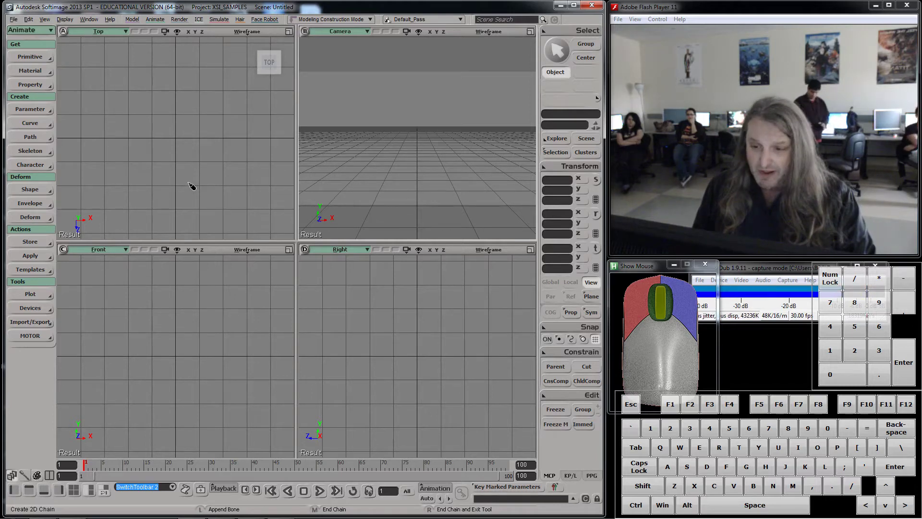
key(9)
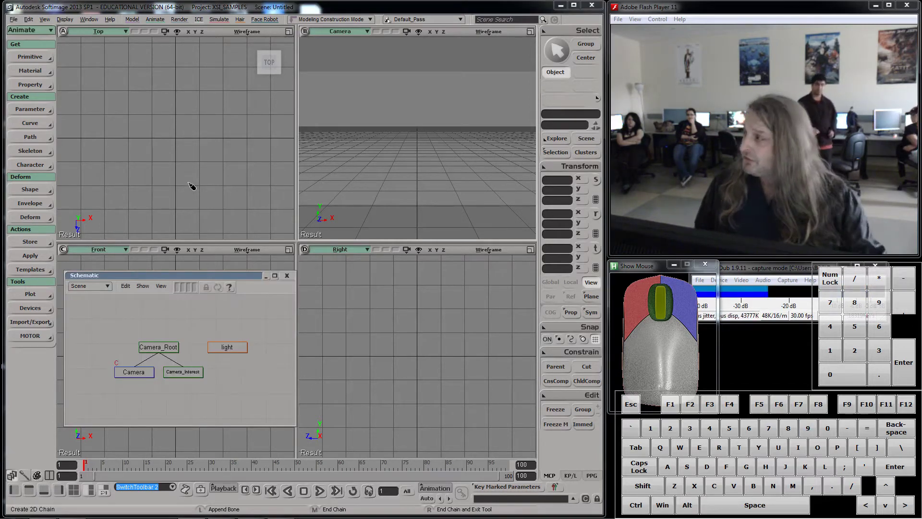
click(215, 281)
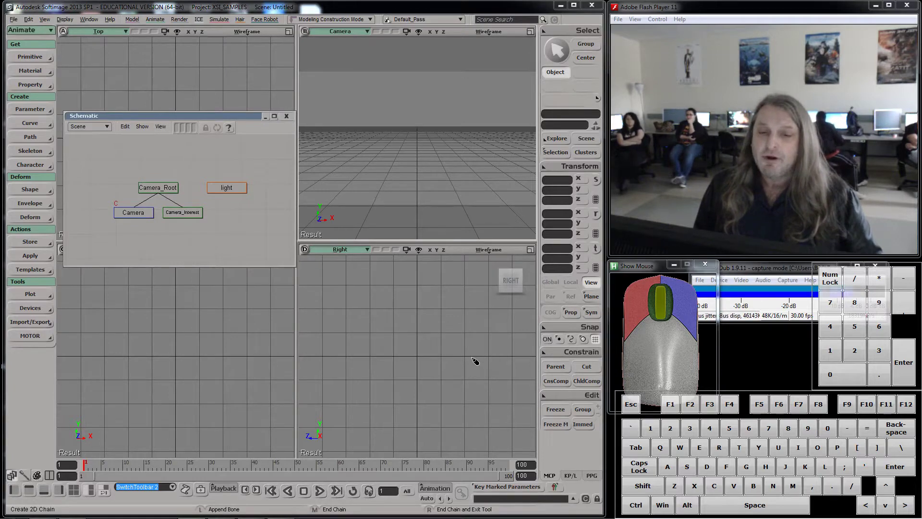
click(475, 356)
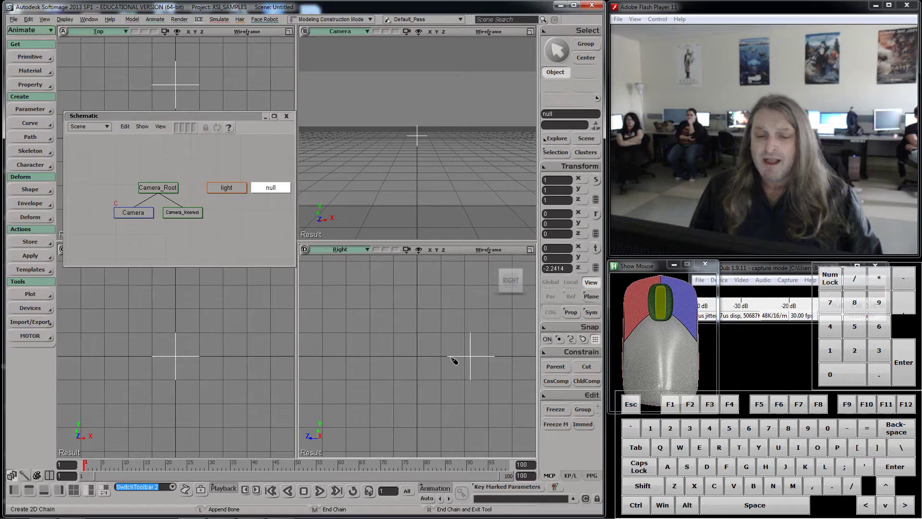
- Click out an arching, inchworm-shaped bone chain in the Right view and end it with a right-click
click(459, 355)
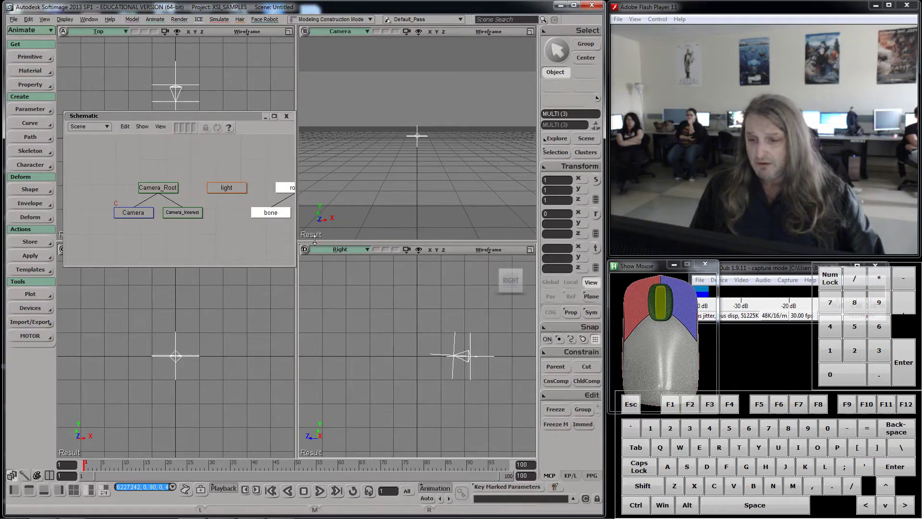
key(a)
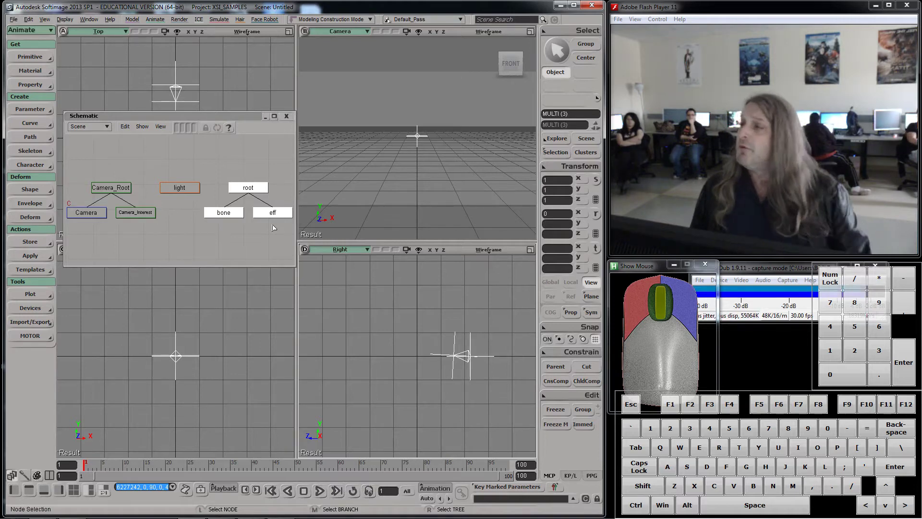
click(445, 356)
click(434, 355)
click(430, 342)
click(429, 329)
click(425, 315)
drag(425, 310, 407, 303)
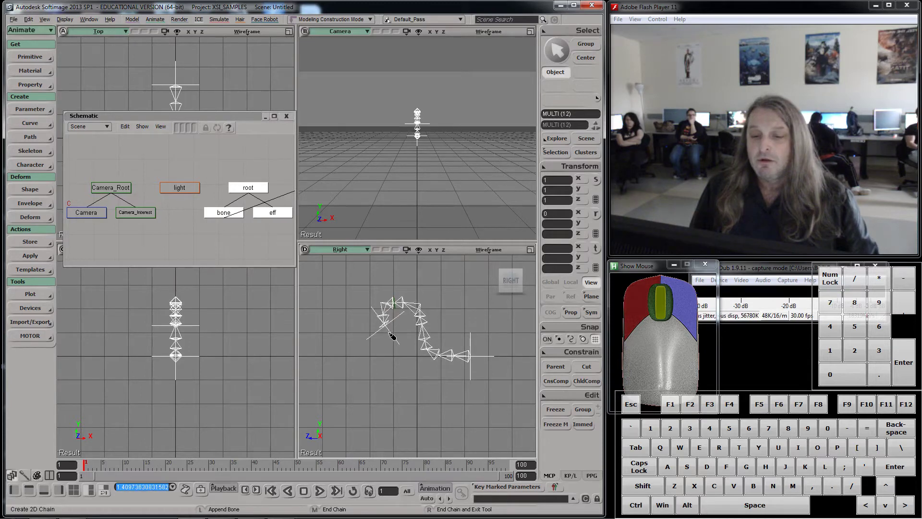
click(394, 345)
click(380, 349)
click(368, 344)
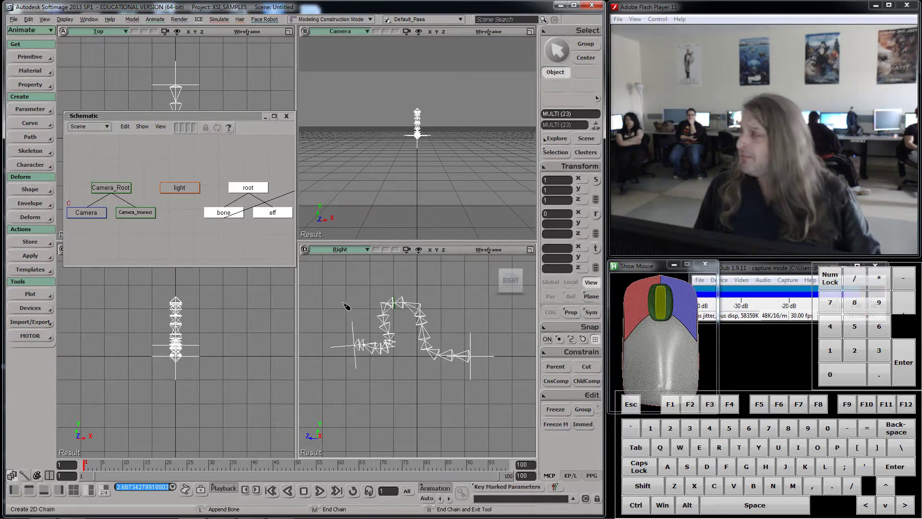
right_click(347, 302)
- Select the chain's root and frame the whole hierarchy in the schematic
click(223, 153)
key(a)
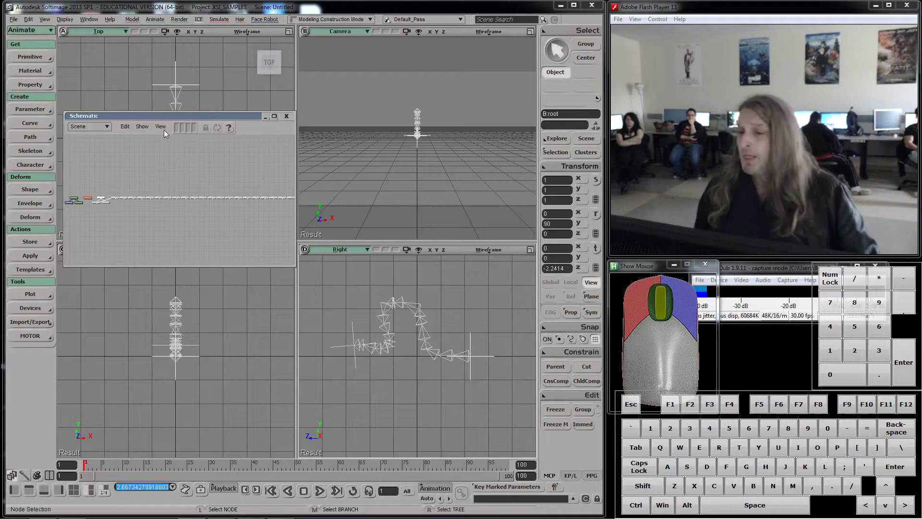
- Reset the schematic zoom and select the whole bone chain so root, bones and effector are readable
click(150, 129)
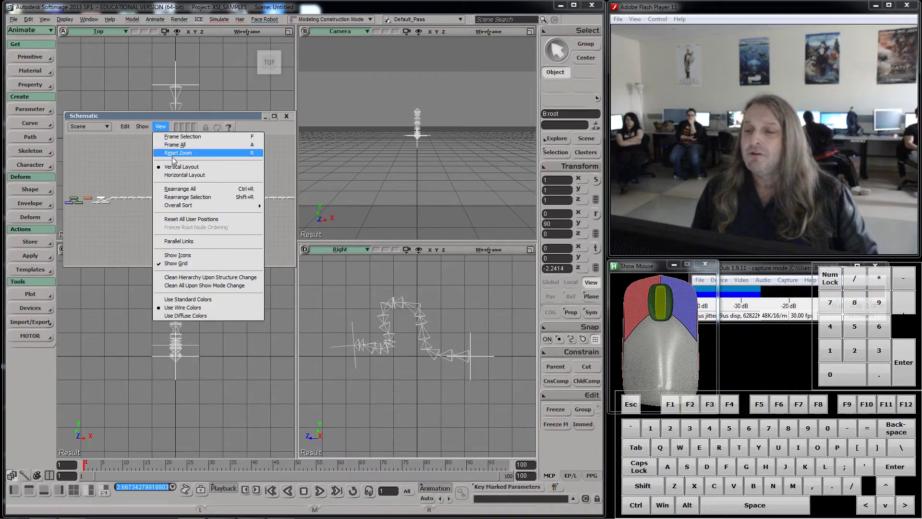
click(185, 190)
middle_click(151, 193)
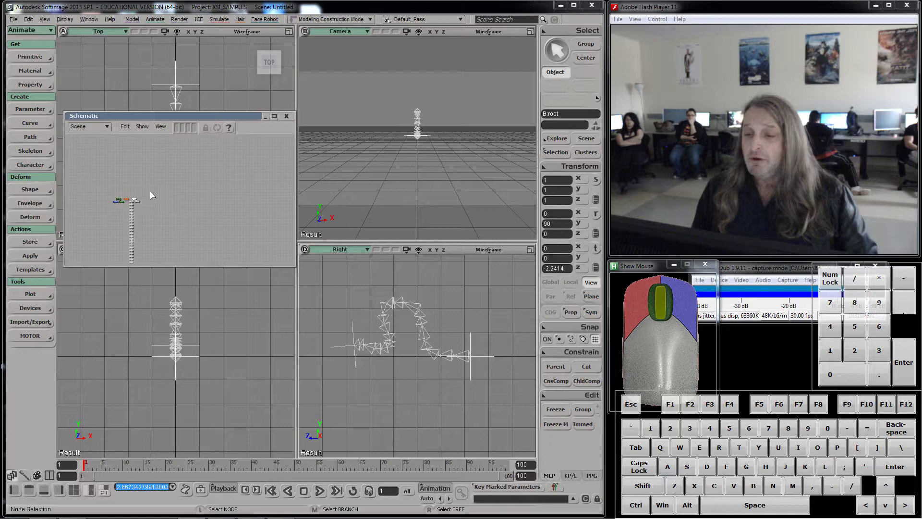
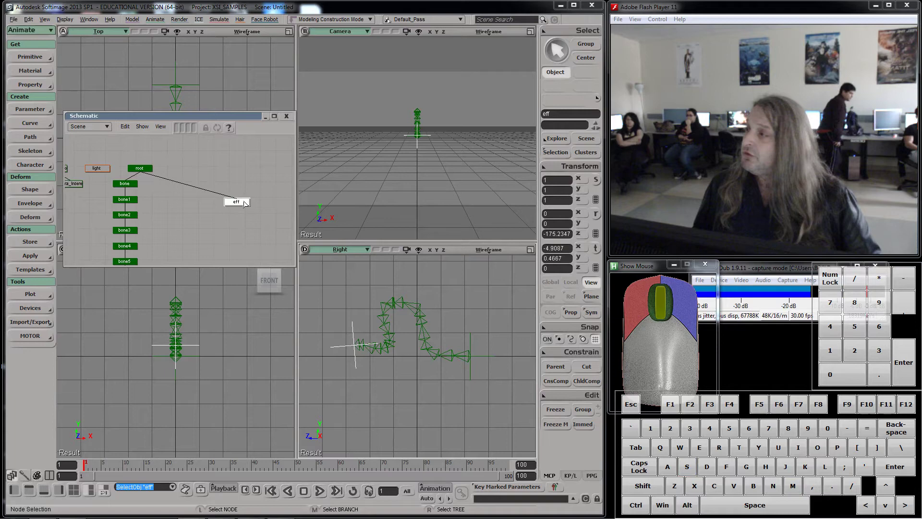
middle_click(359, 325)
- Select the chain's effector and activate the Translate tool to move it
scroll(up, 3)
click(239, 204)
scroll(up, 3)
click(600, 254)
- Drag the effector to bend the chain, then clear and redo the effector selection
drag(387, 349, 335, 353)
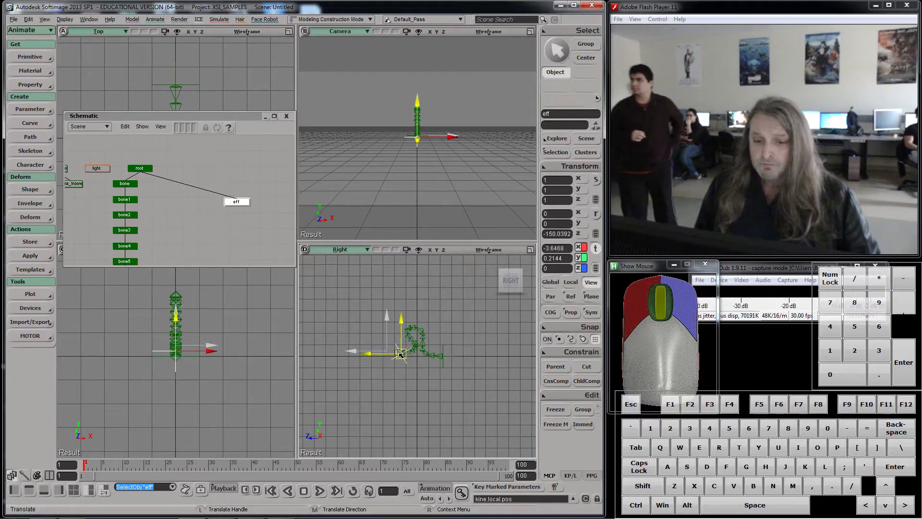
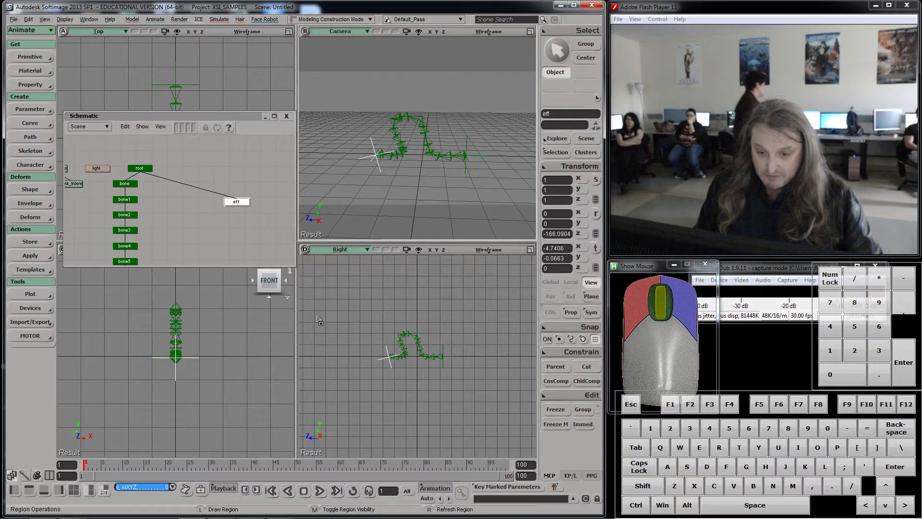
key(m)
key(space)
click(240, 203)
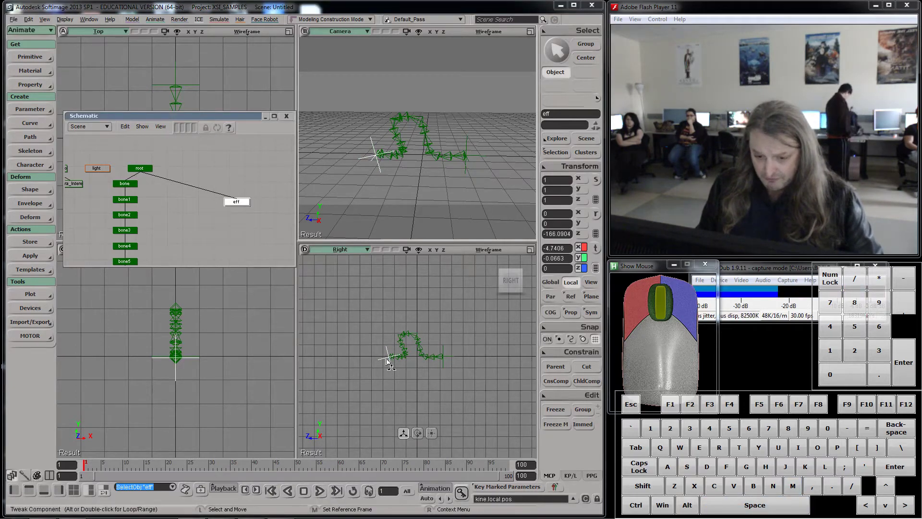
key(v)
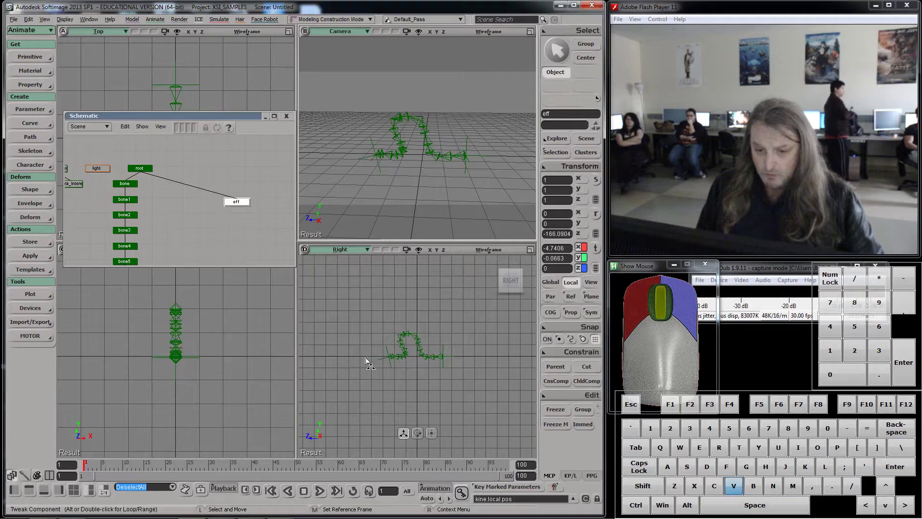
click(387, 350)
key(Escape)
key(space)
- Translate the effector so the bone chain lies straight along the ground, then reach for Get > Primitive
click(390, 351)
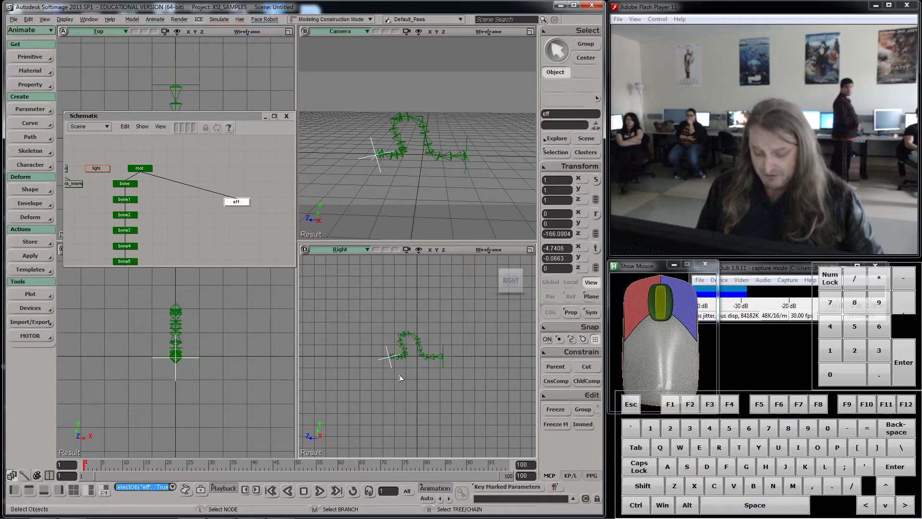
key(v)
drag(383, 355, 305, 351)
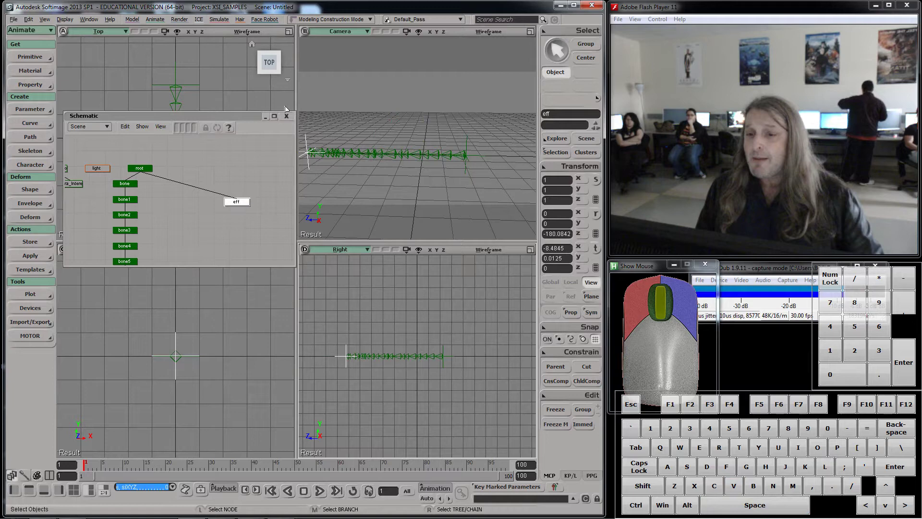
click(288, 119)
- Add a polygon cylinder of radius 0.324, height 5.66 and 15 lengthwise subdivisions along the chain
click(39, 63)
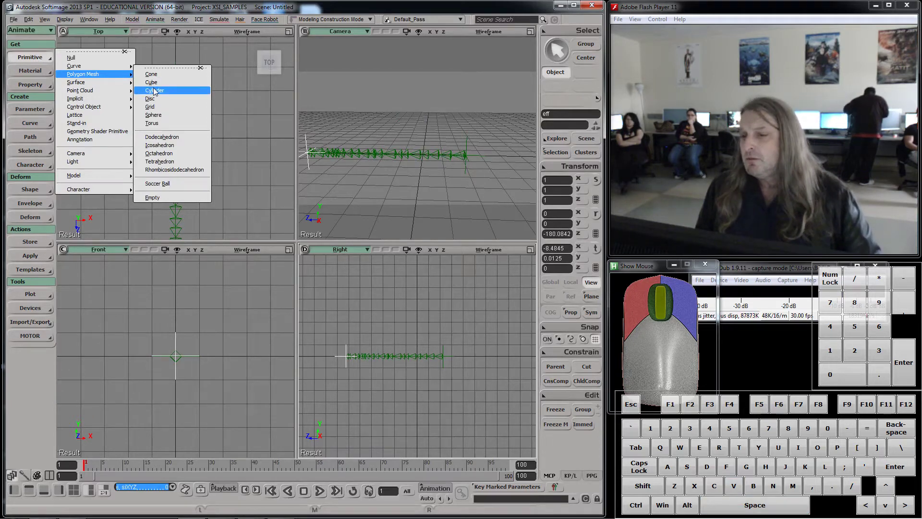
click(157, 92)
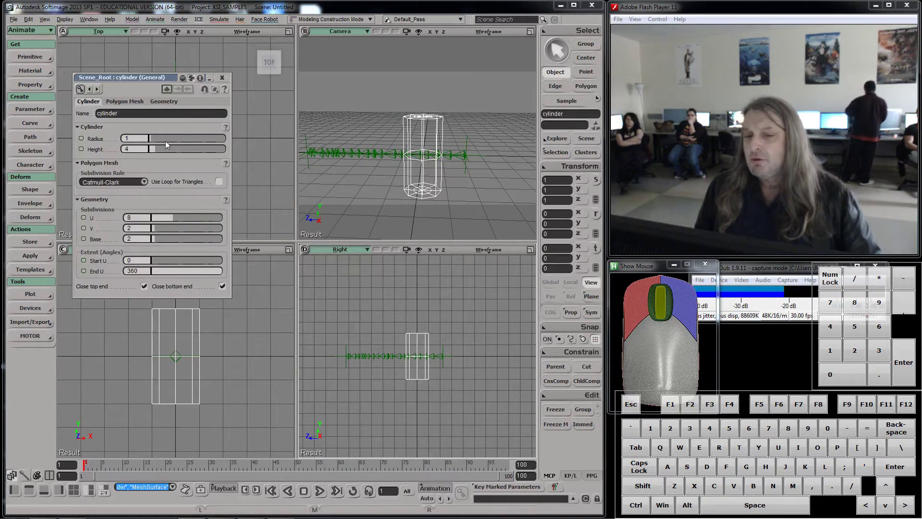
click(154, 143)
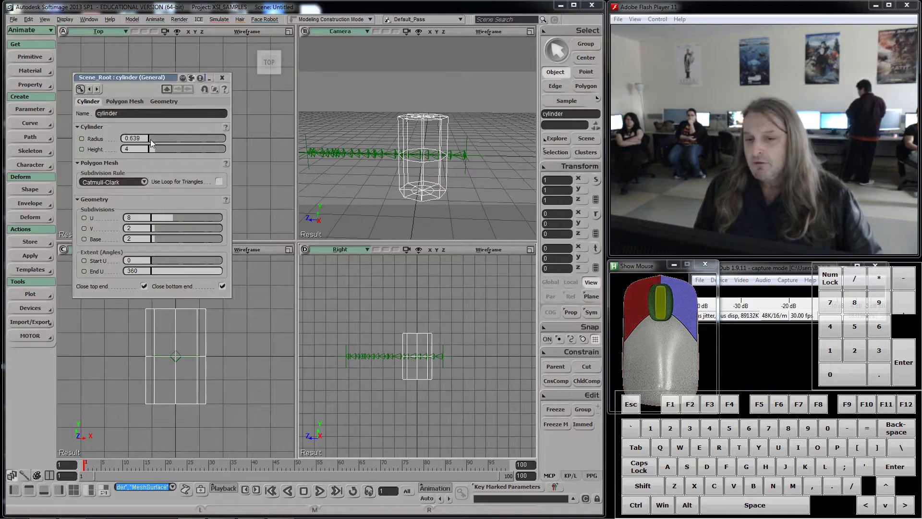
drag(165, 231, 171, 242)
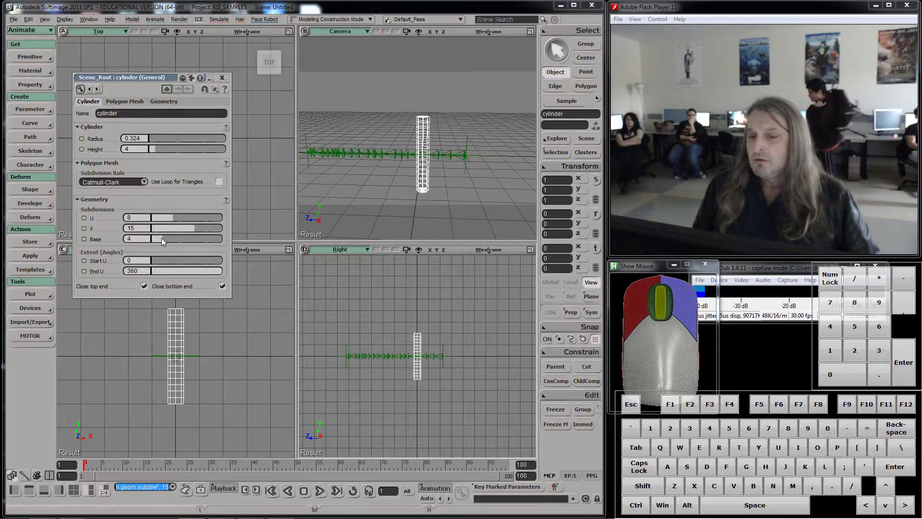
click(156, 242)
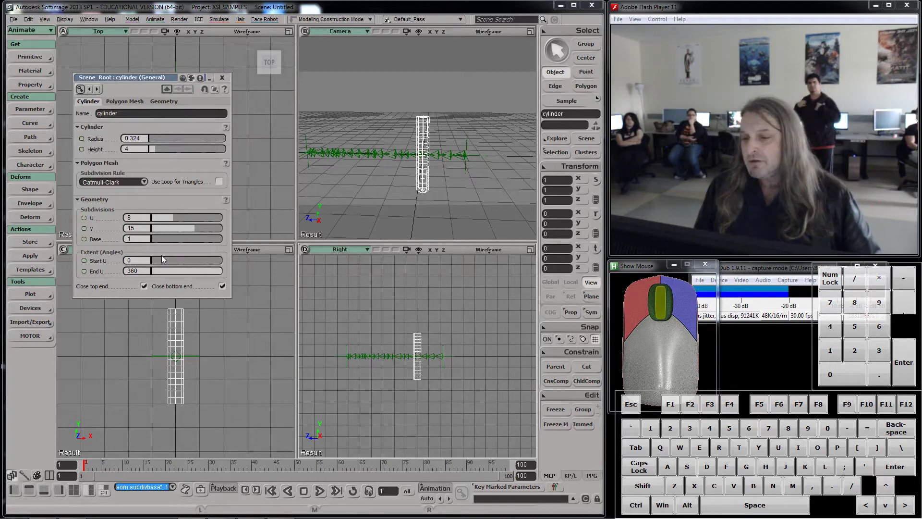
click(160, 155)
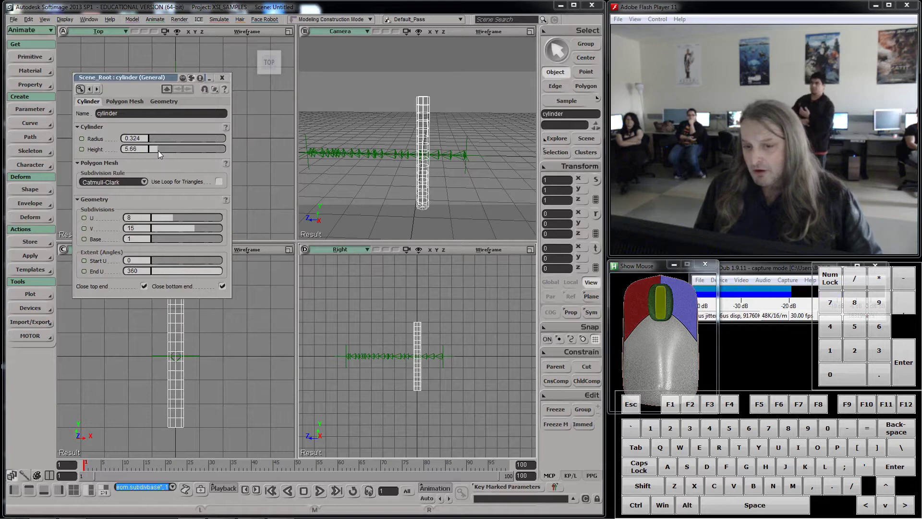
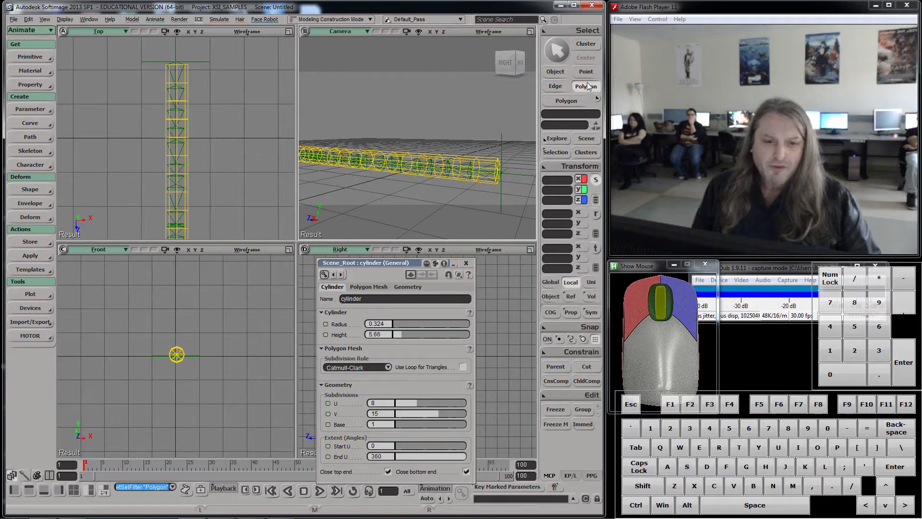
- In Polygon mode (F9) select alternating underside polygons and show the Camera view with Hidden Line Removal
key(F9)
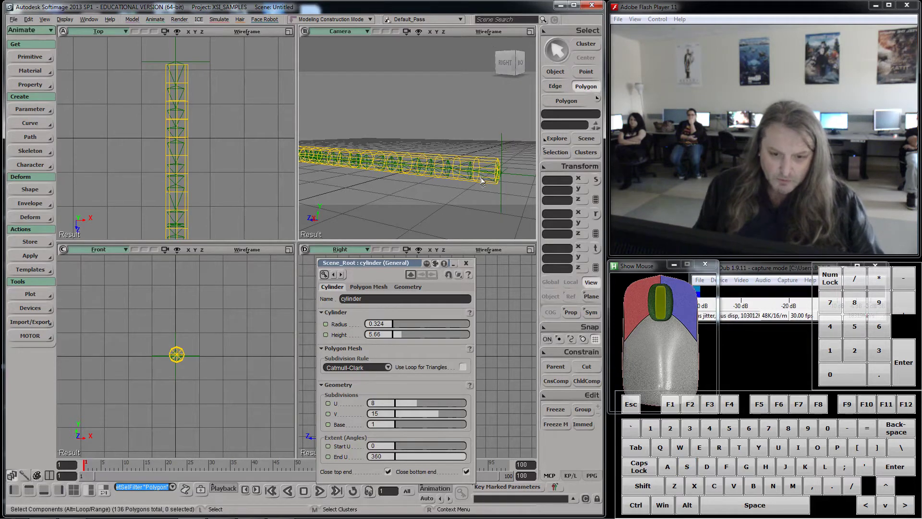
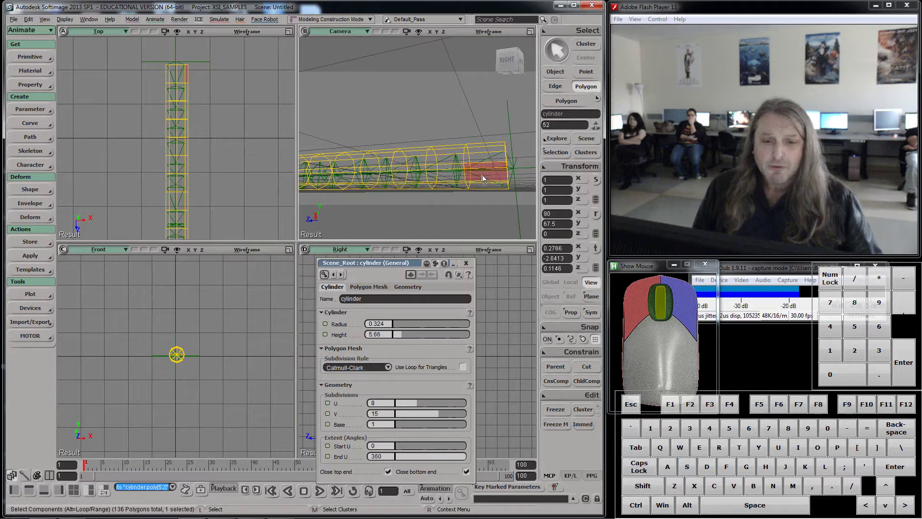
click(464, 177)
click(419, 176)
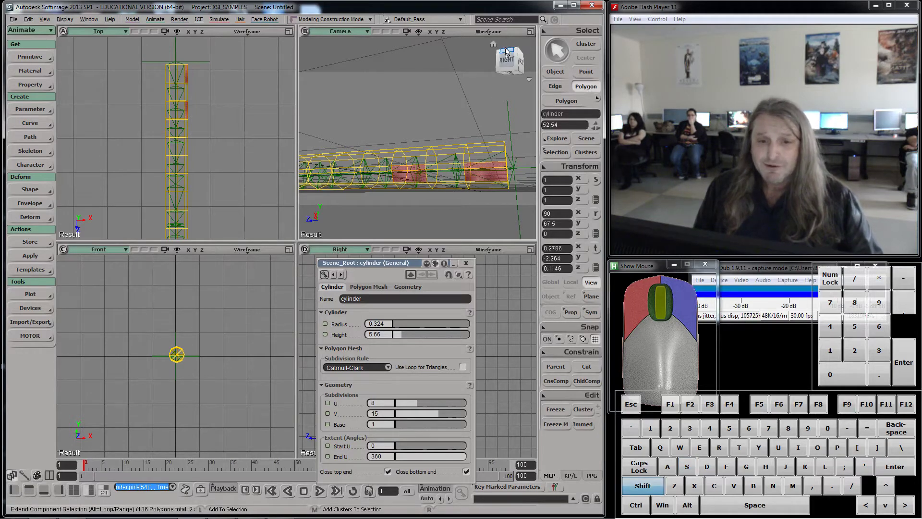
drag(491, 38, 495, 76)
click(487, 34)
click(476, 169)
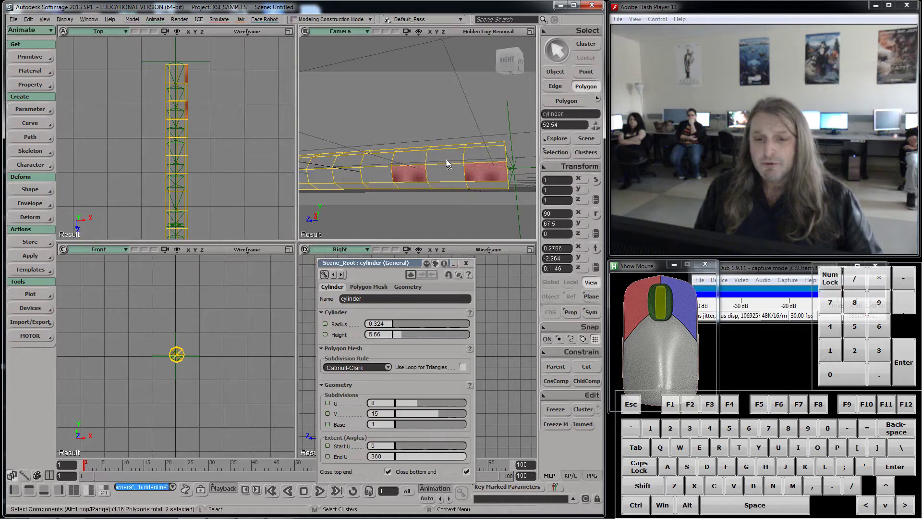
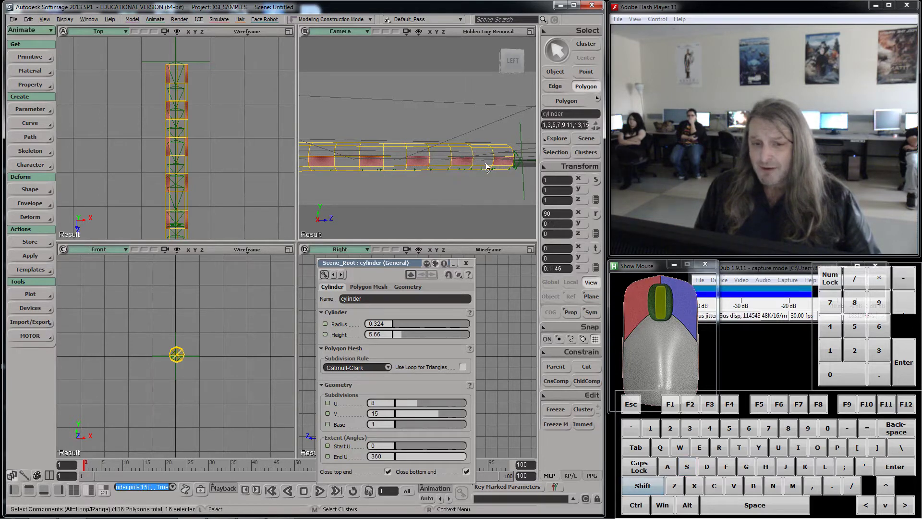
- Extrude the selected polygons along normals into legs with an inset and 2 subdivisions each
right_click(505, 165)
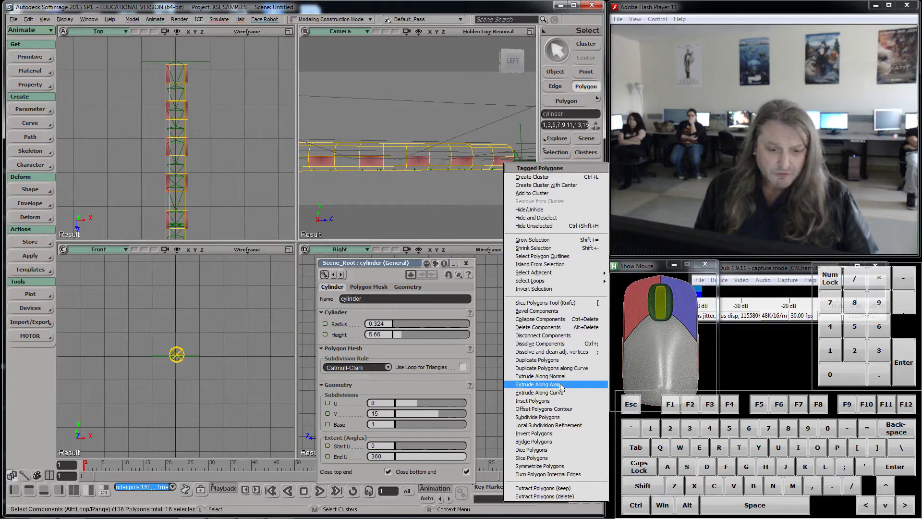
click(561, 385)
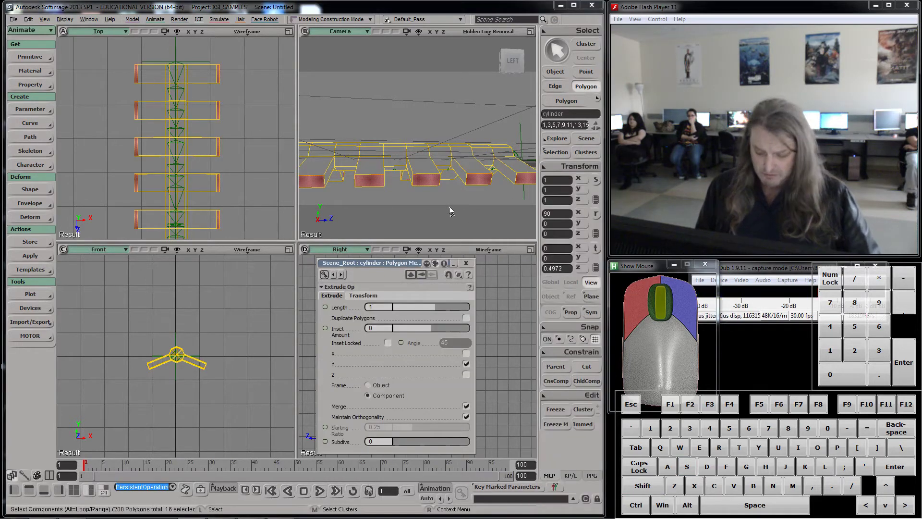
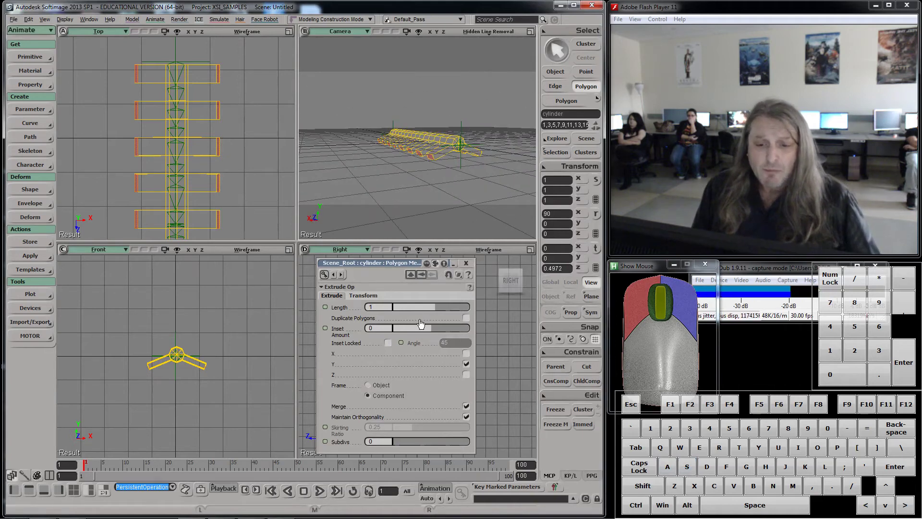
click(435, 332)
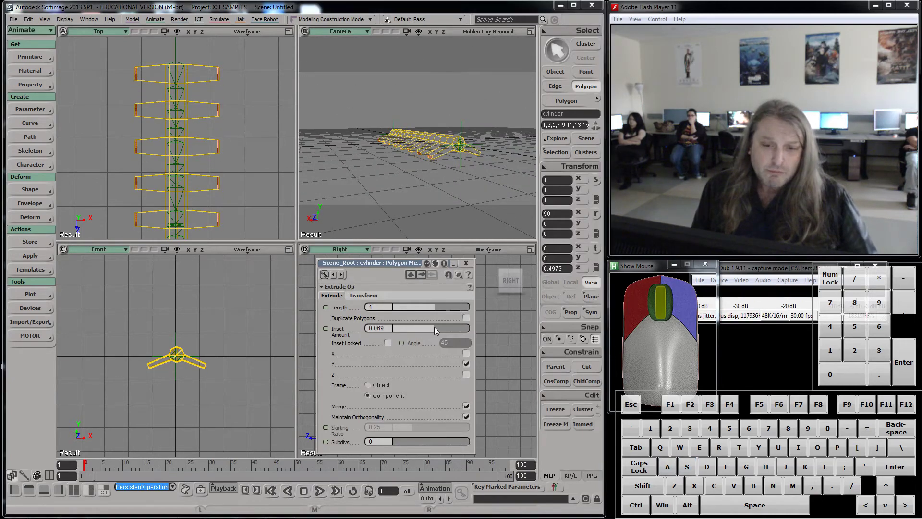
click(408, 357)
click(406, 445)
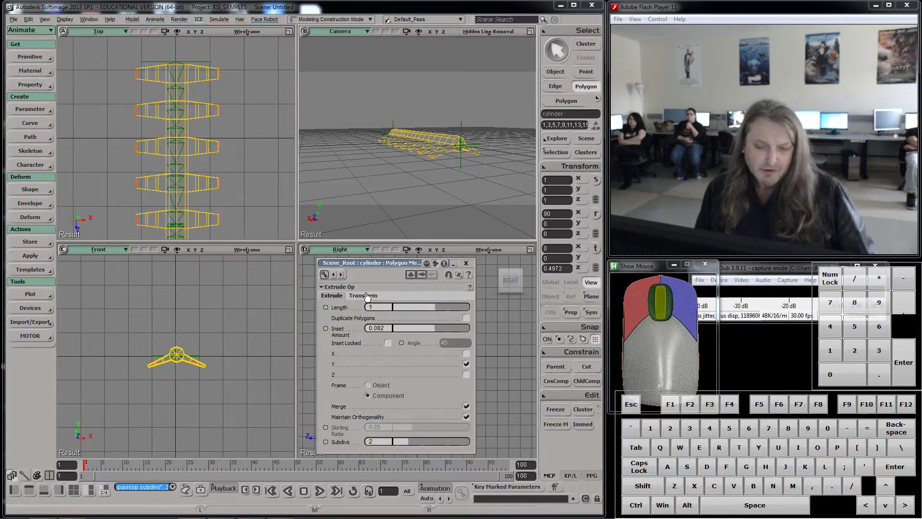
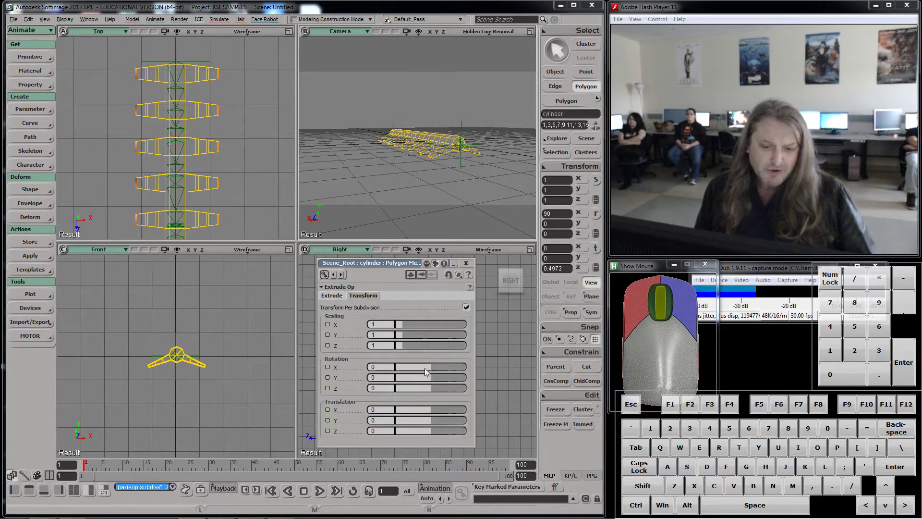
- Bend the legs with per-subdivision rotations (3.673, 11.02, 3.673) and close the extrude settings
click(437, 370)
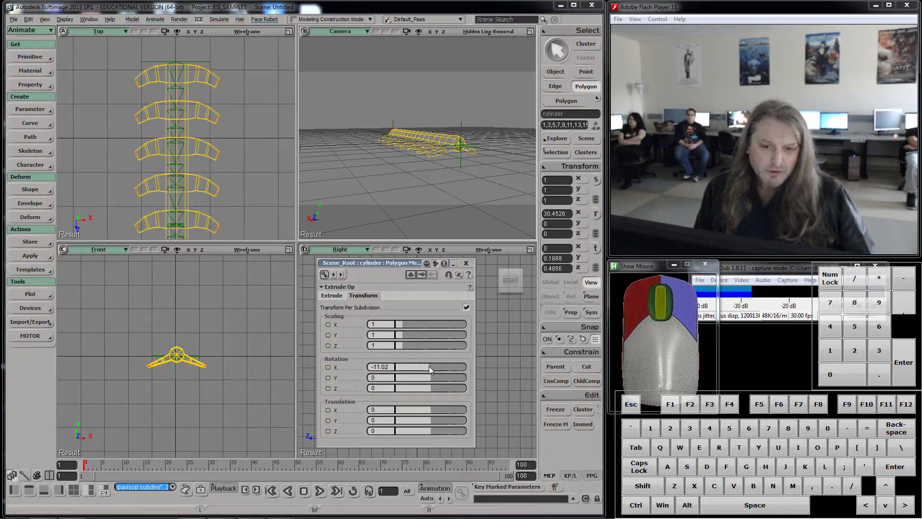
click(438, 382)
drag(439, 383, 435, 393)
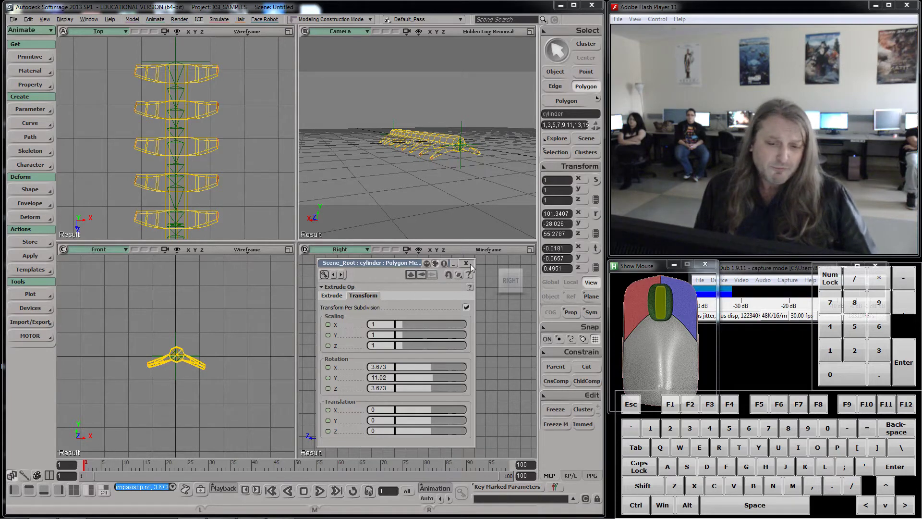
click(467, 269)
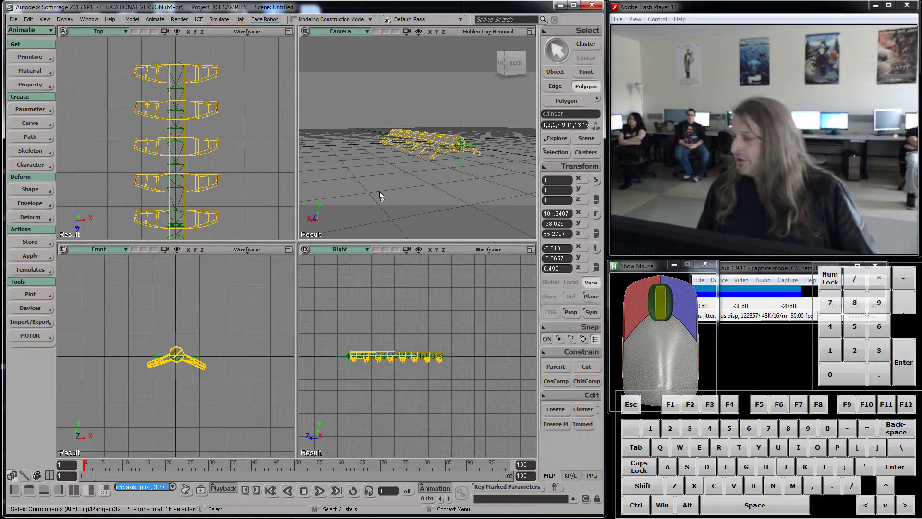
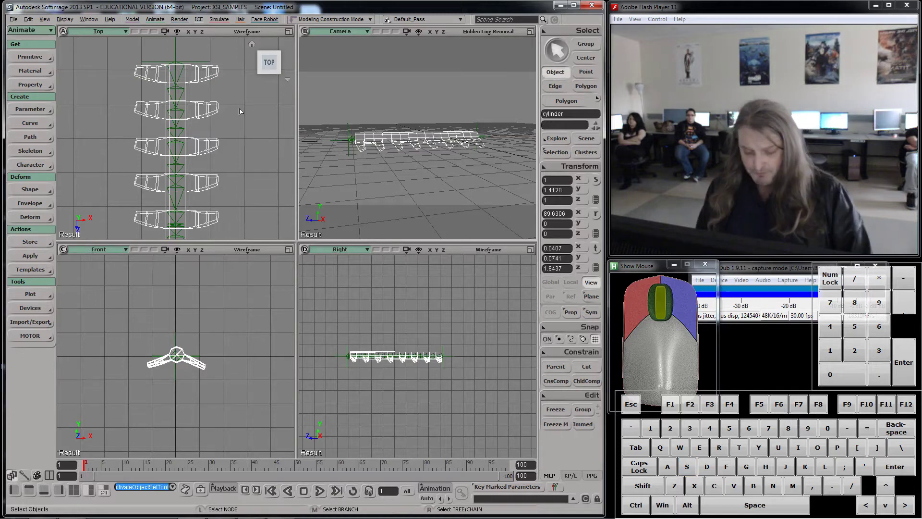
- Reopen the scene schematic showing the bone chain beside the legged cylinder body
key(9)
middle_click(205, 179)
middle_click(204, 181)
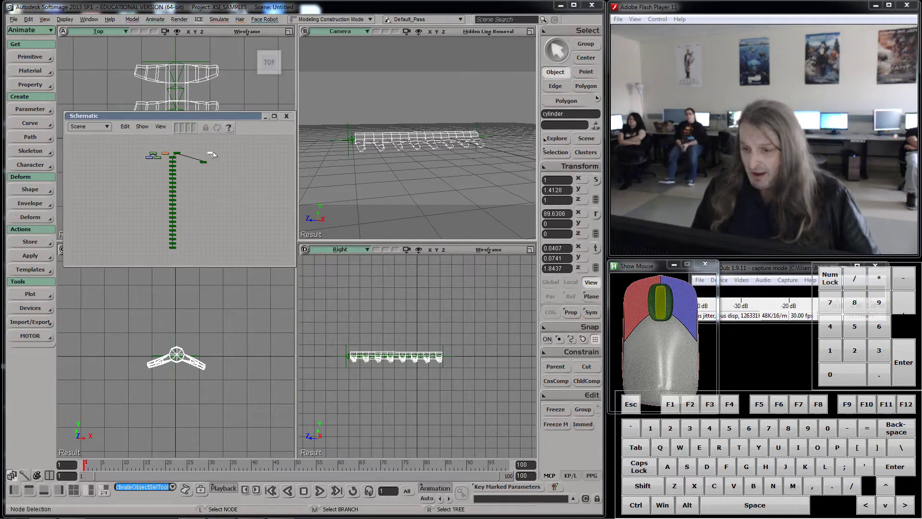
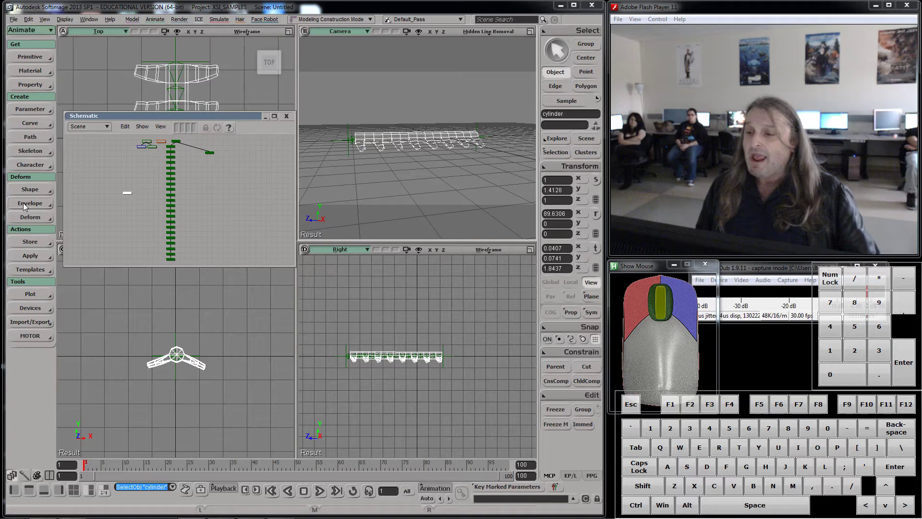
- Use Deform > Envelope > Set Envelope to bind the legged body to the bone chain
click(27, 207)
click(79, 209)
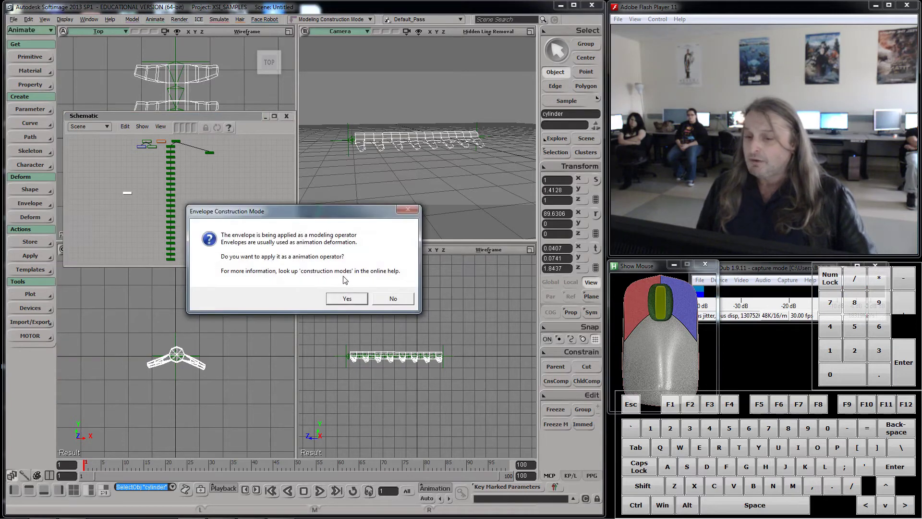
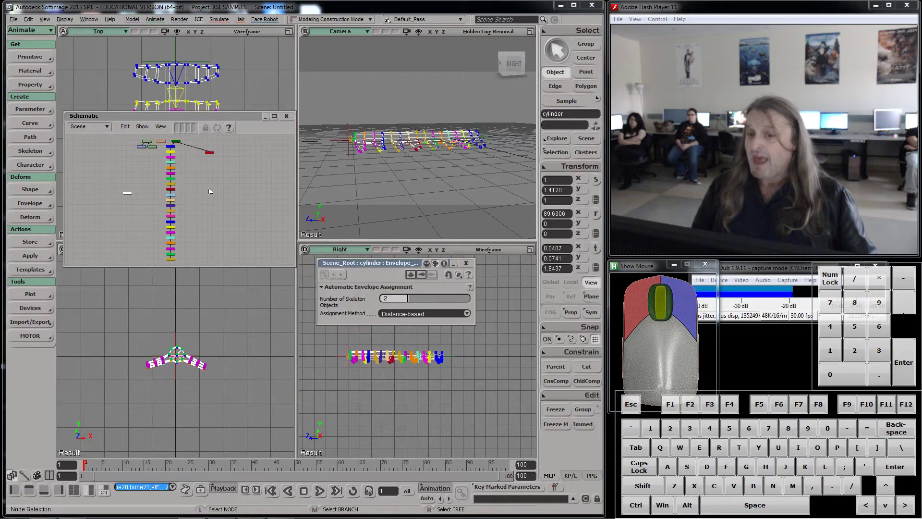
- Enable Show > Operator Links in the schematic to display the body-to-bone envelope links
click(145, 130)
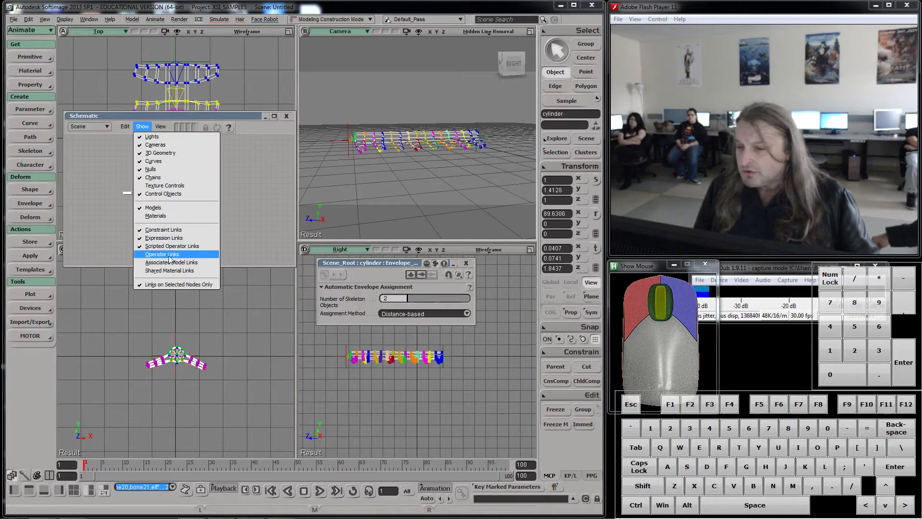
click(172, 260)
middle_click(186, 198)
scroll(up, 3)
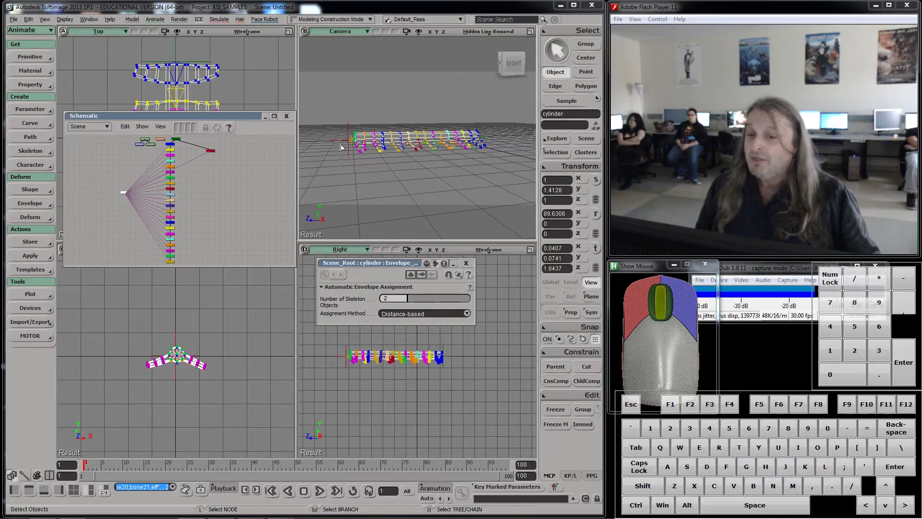
- Select the chain's end effector and bring up its properties, moving the panels aside
click(338, 141)
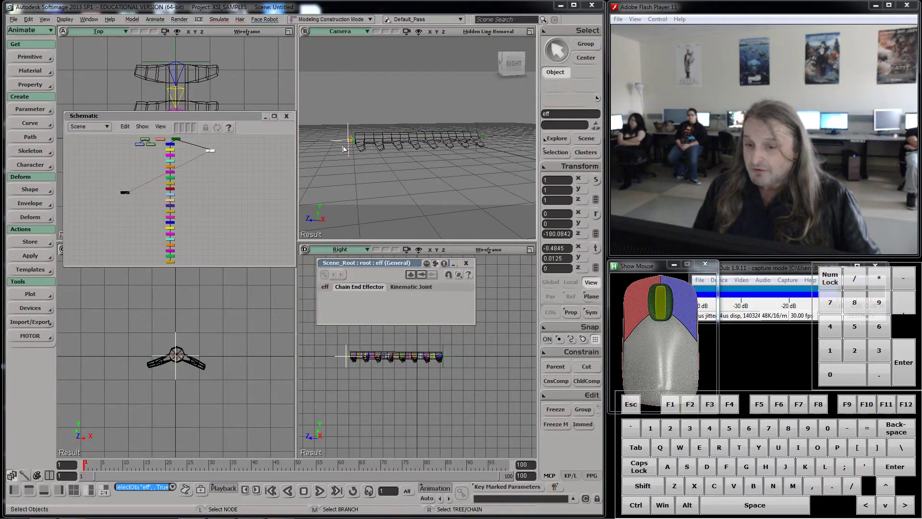
click(401, 268)
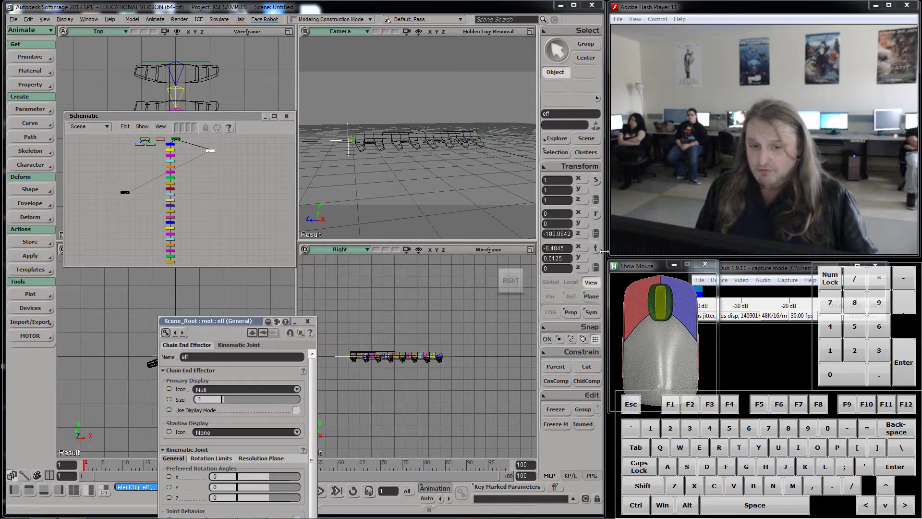
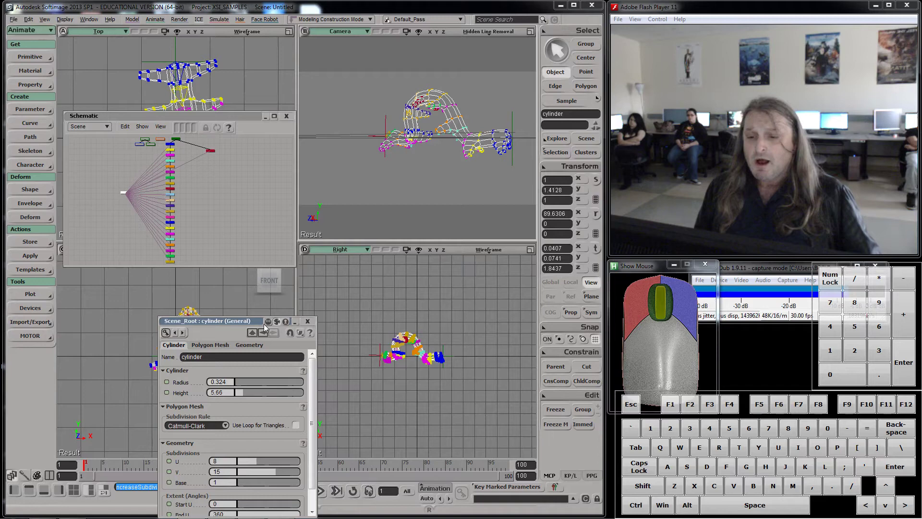
drag(263, 322, 207, 224)
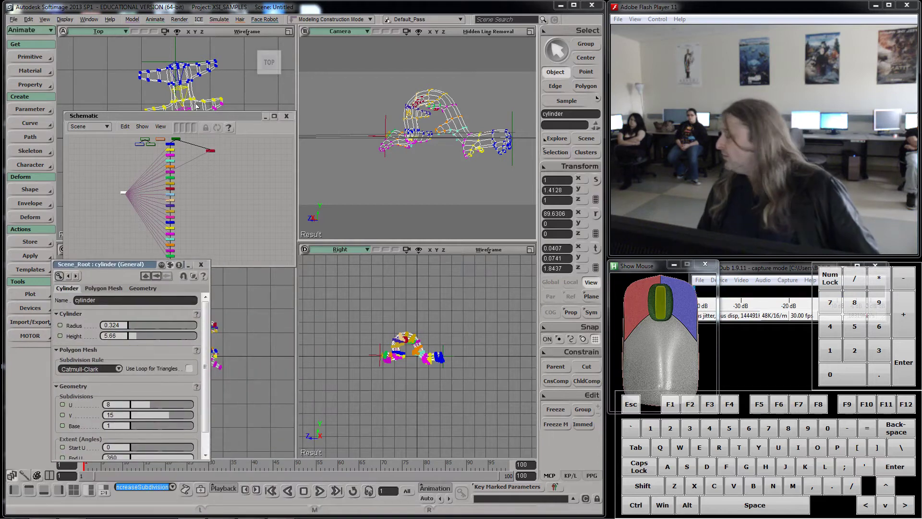
drag(221, 118, 251, 64)
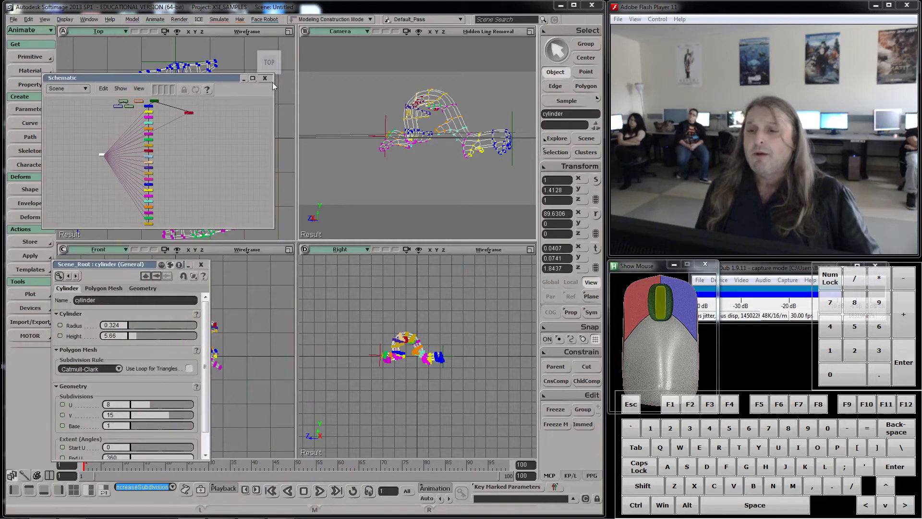
- Close the schematic and properties panel, then reselect the effector to arch the body
click(268, 83)
click(208, 264)
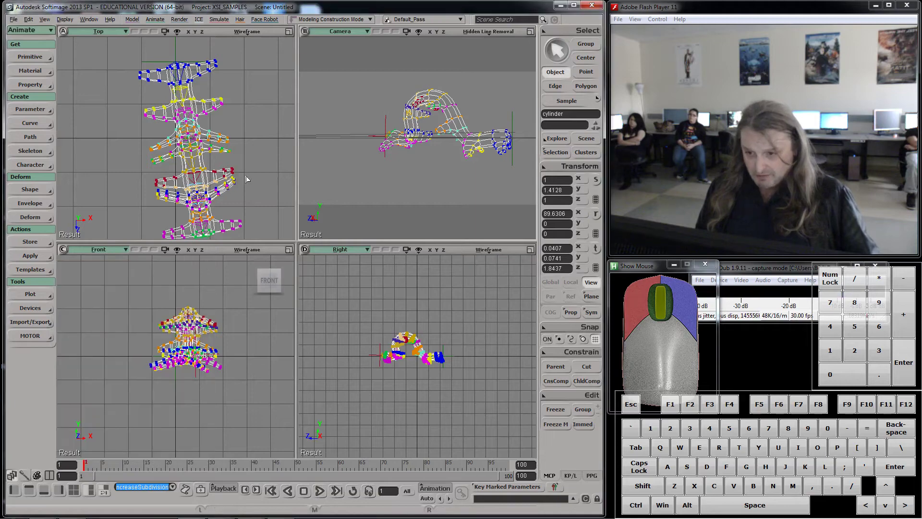
click(380, 347)
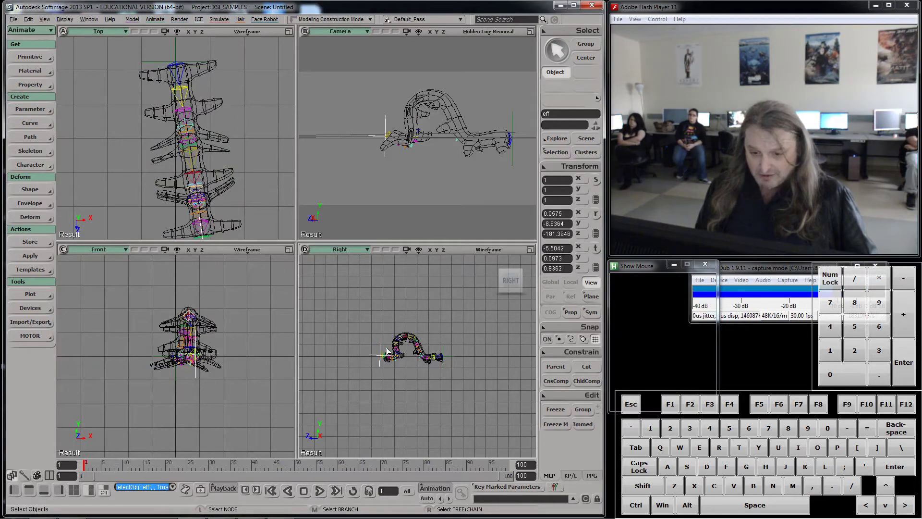
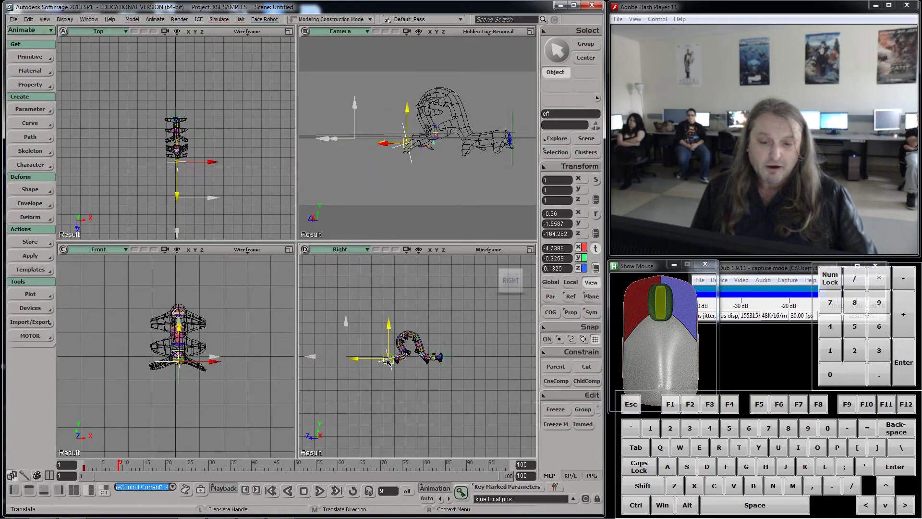
- Key the effector's position and scrub the timeline to preview the hump-and-stretch crawl
click(390, 360)
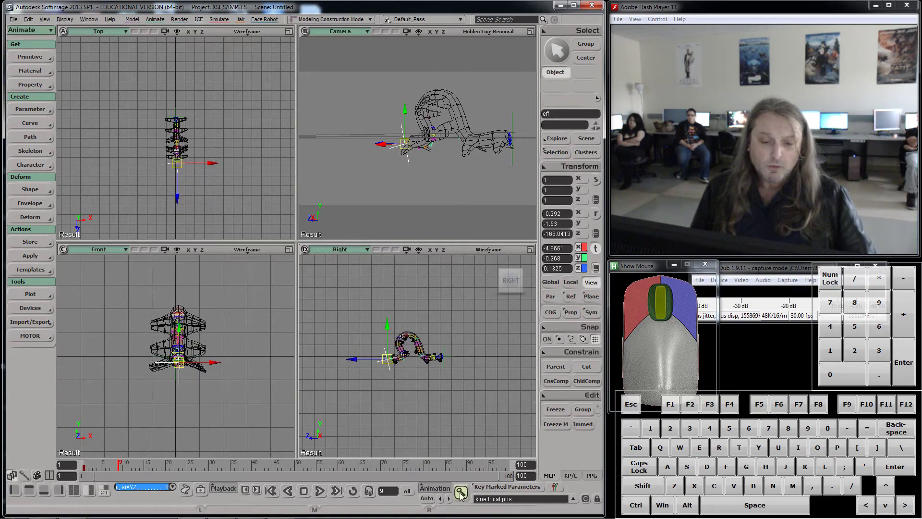
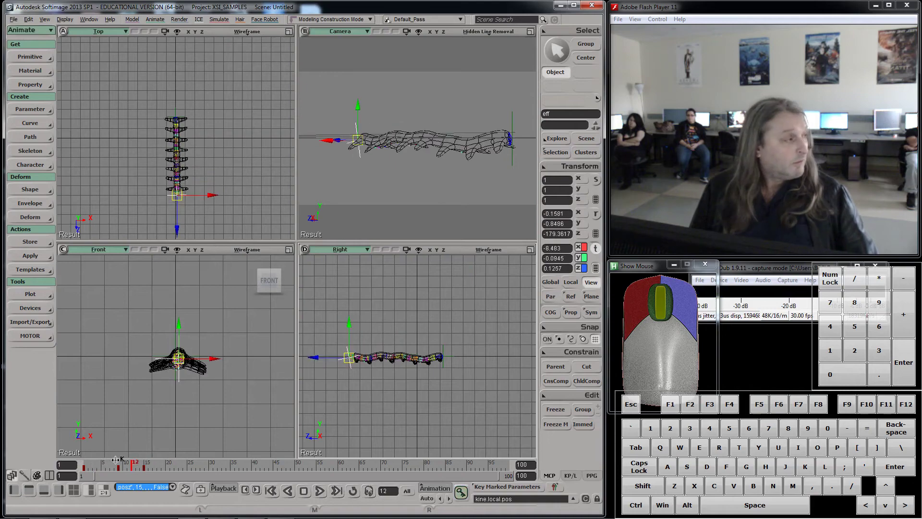
drag(3, 442, 95, 397)
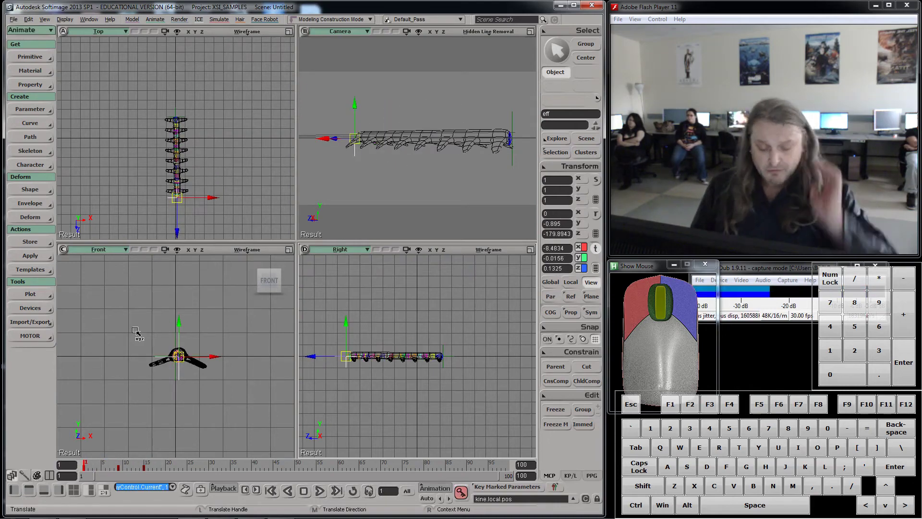
- Show the effector's animation curves, set the editor aside and play the crawl from the start
key(0)
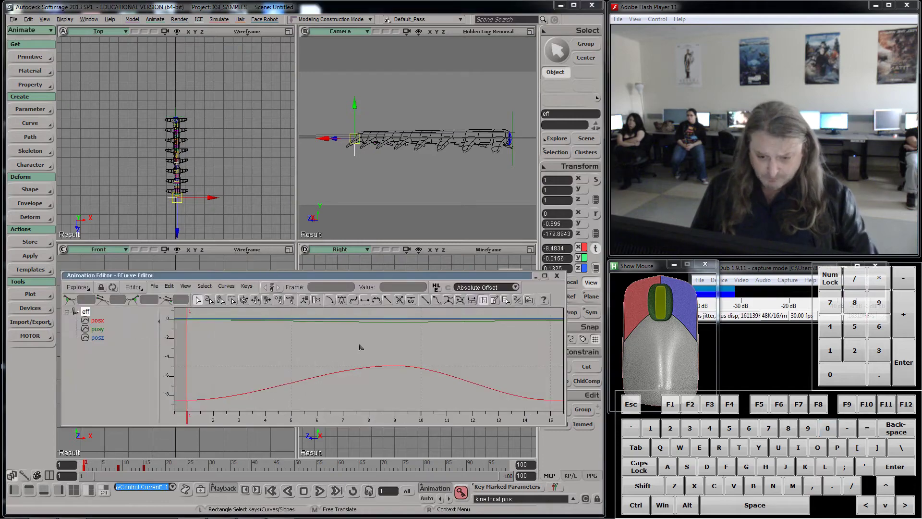
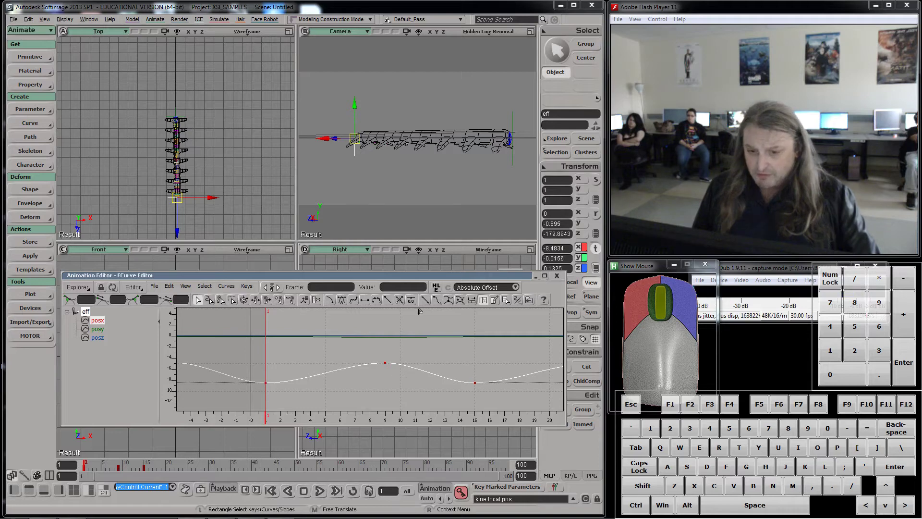
click(398, 278)
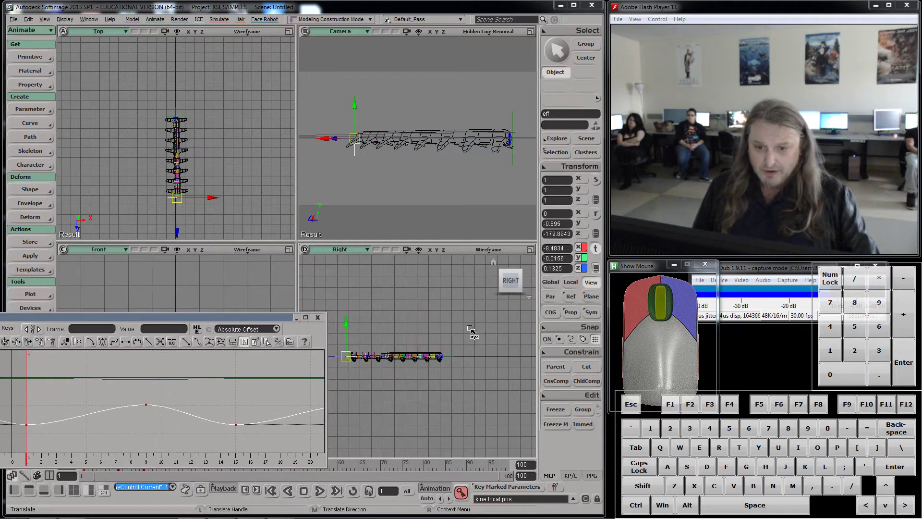
click(326, 492)
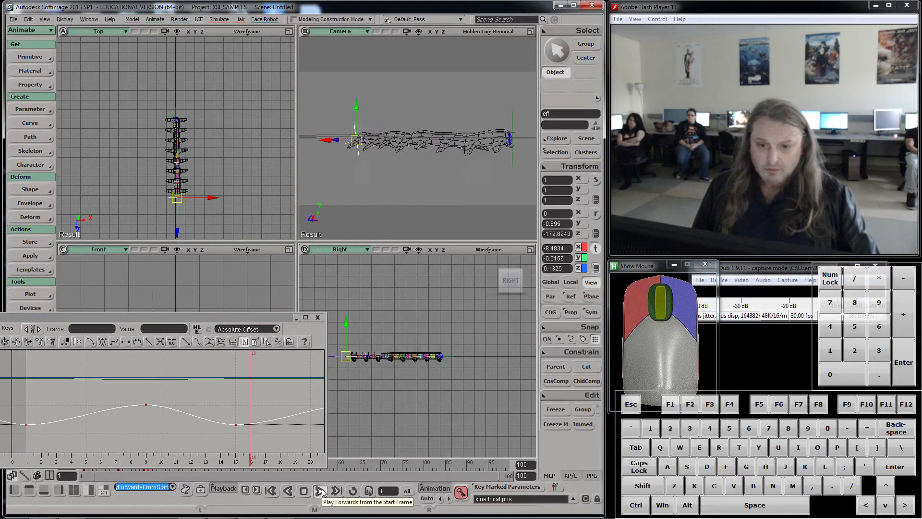
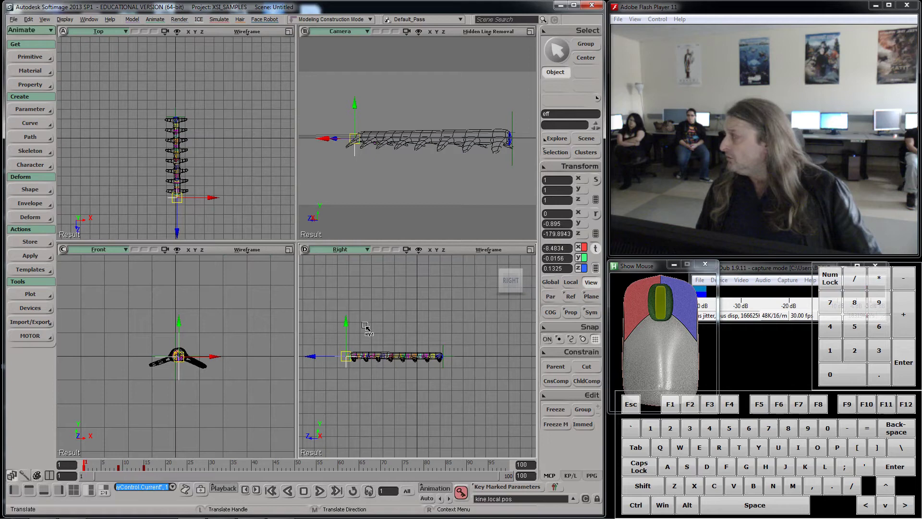
- Select the bone chain's root and set a position key on it at the current frame
key(space)
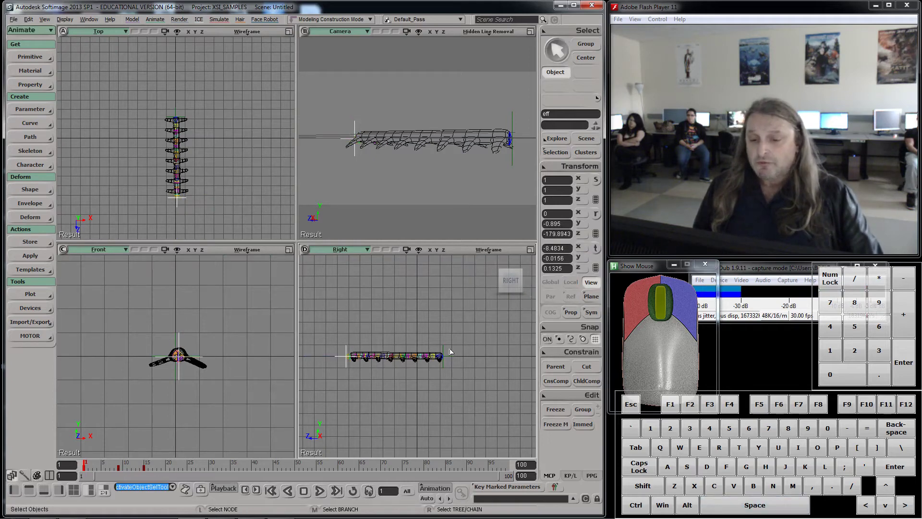
drag(451, 349, 458, 367)
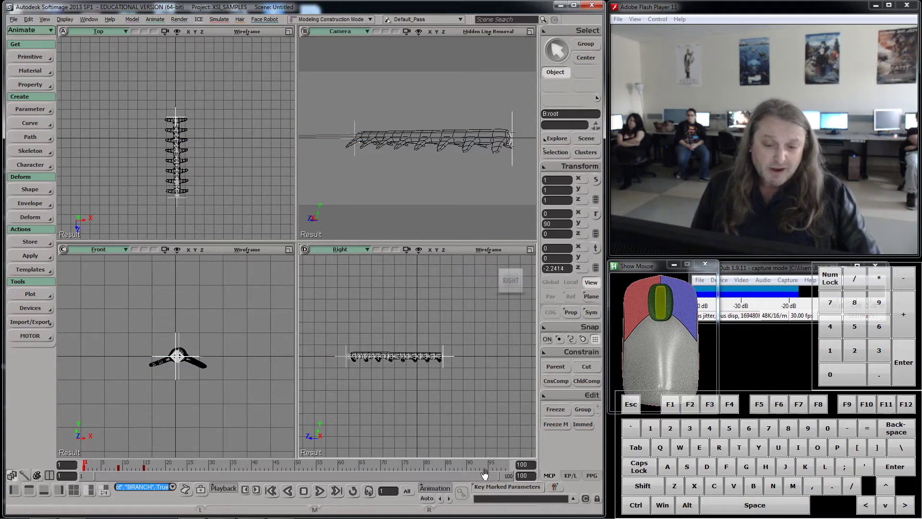
click(598, 252)
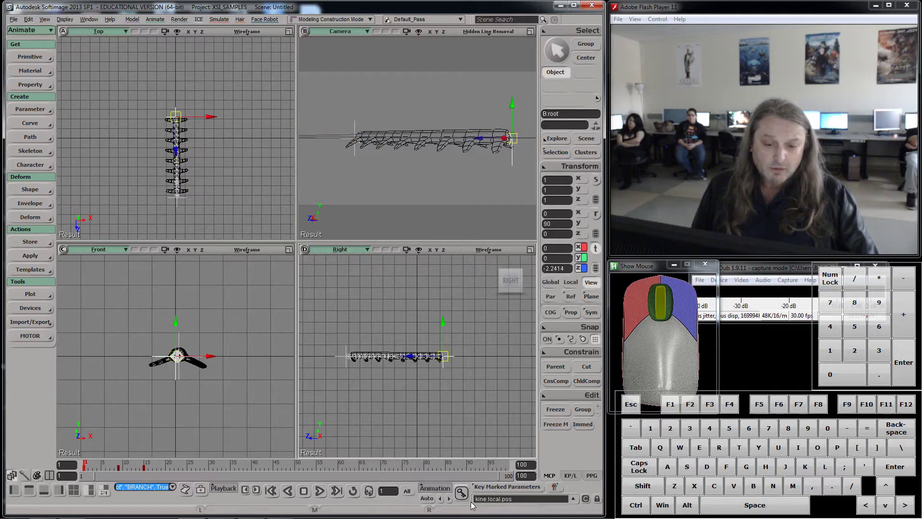
click(461, 498)
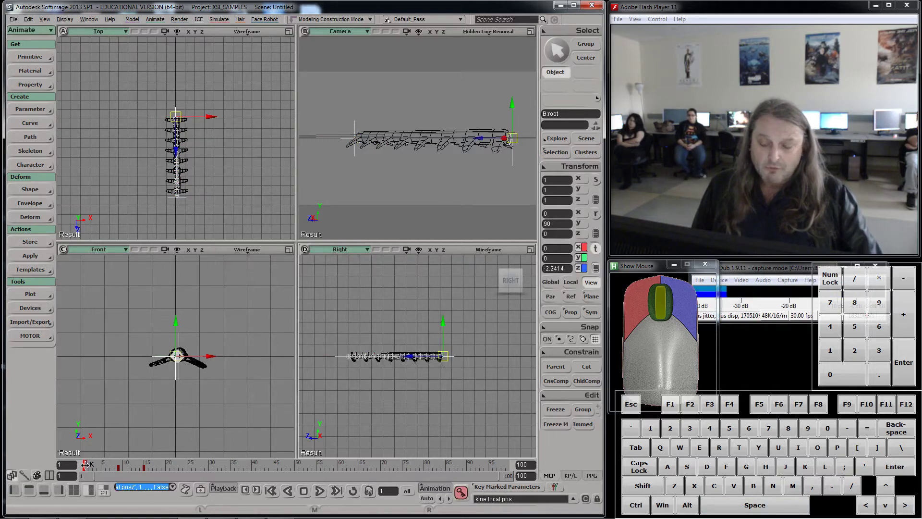
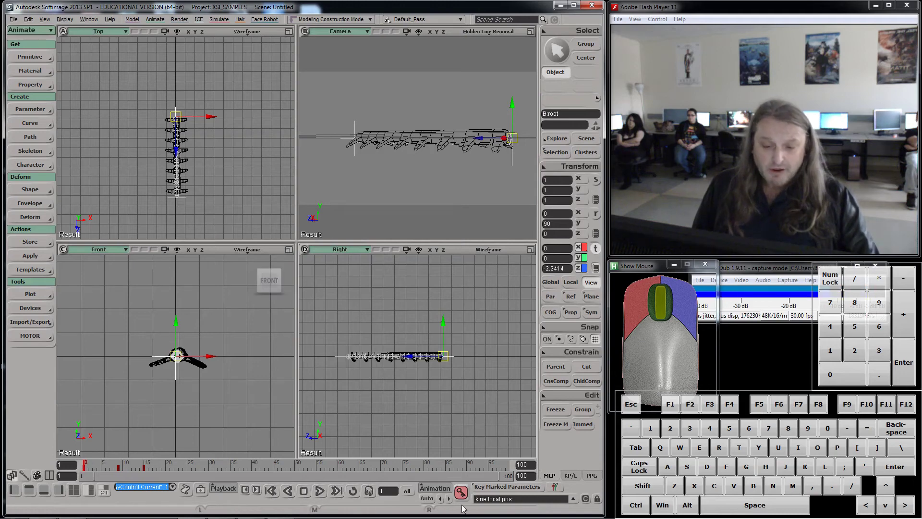
click(452, 502)
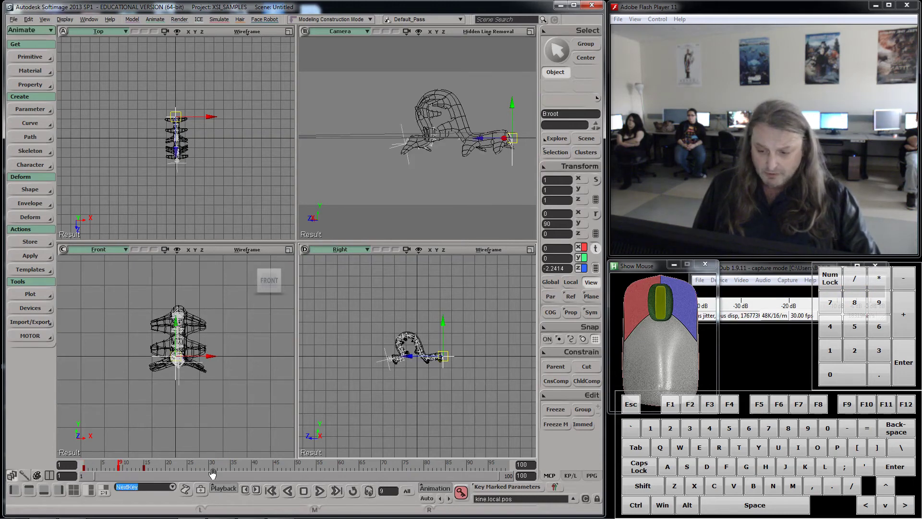
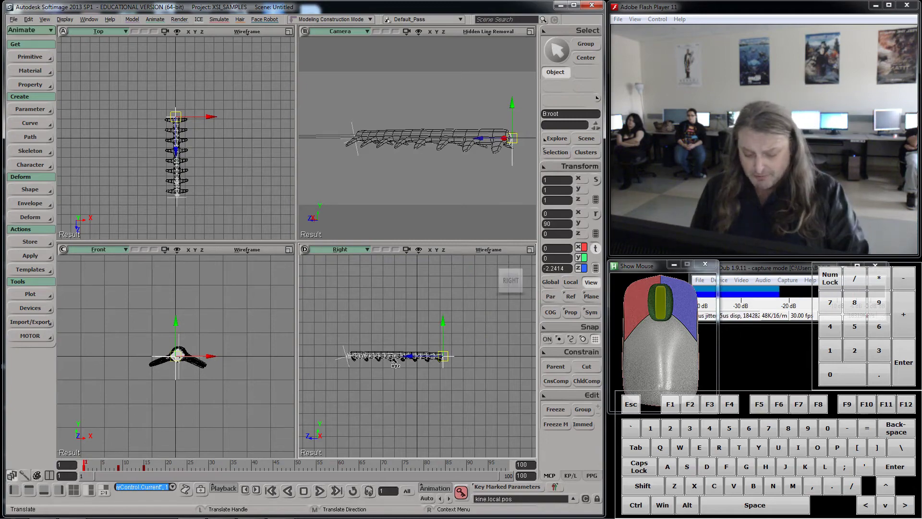
- Show the root's animation curves, select its forward Z-position curve and reach the curve selection options
key(0)
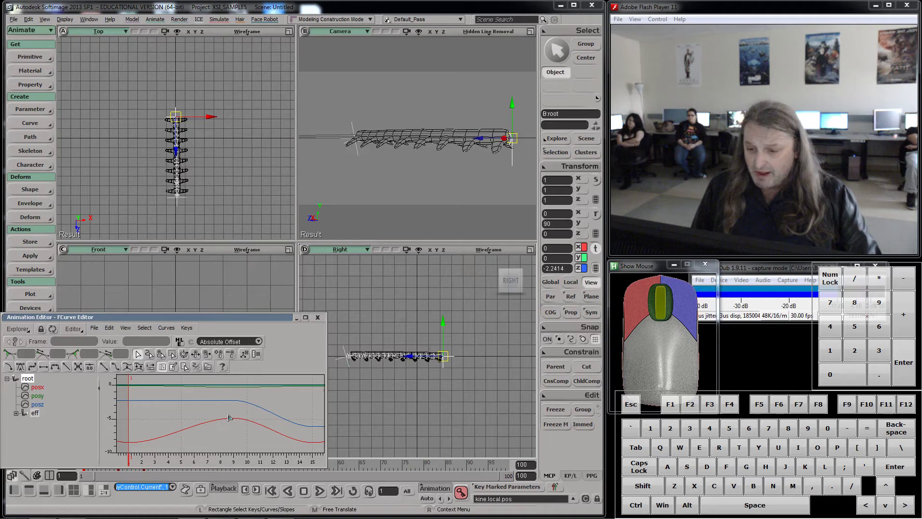
middle_click(242, 410)
click(229, 405)
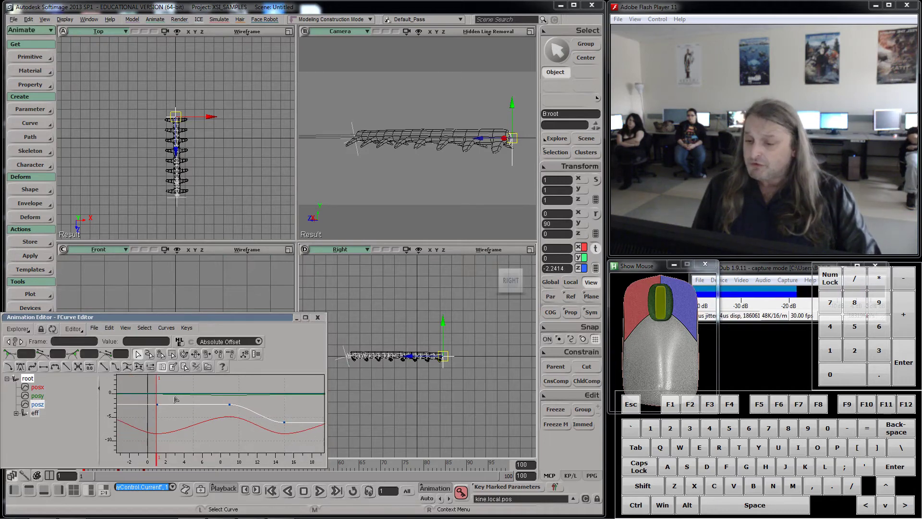
middle_click(285, 435)
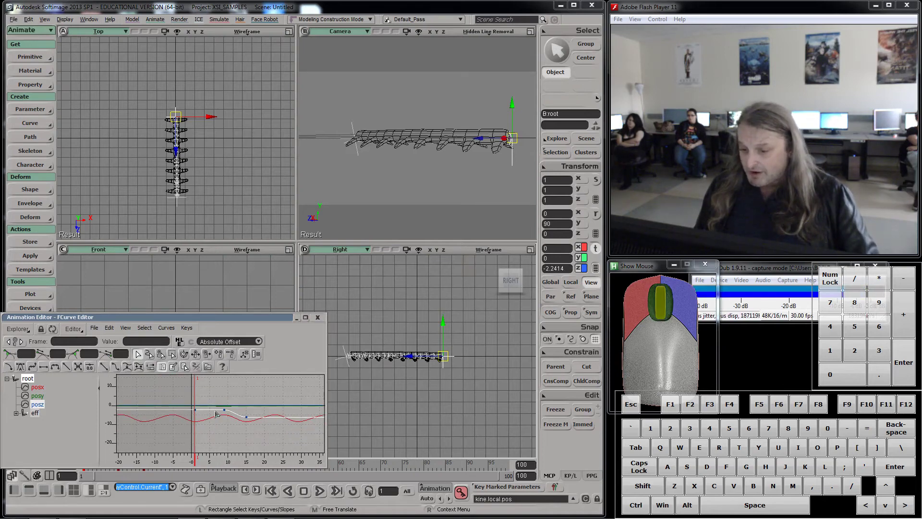
scroll(up, 3)
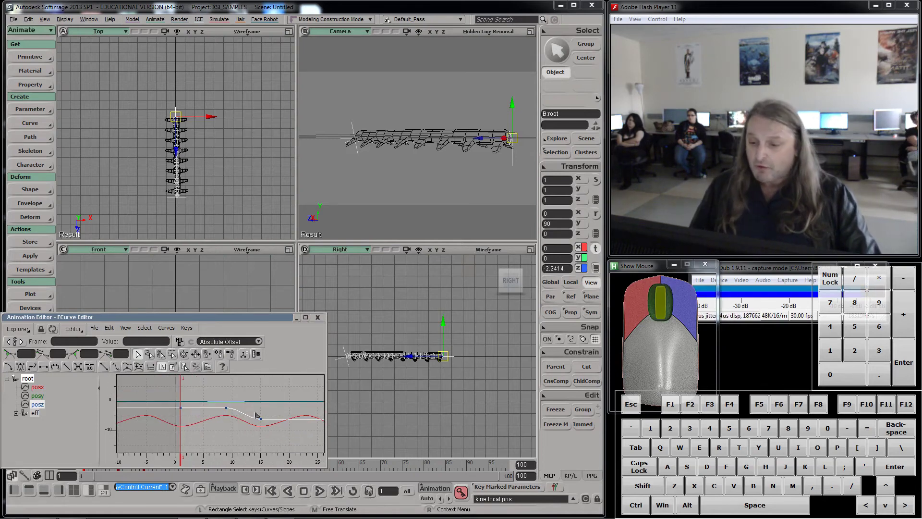
click(165, 332)
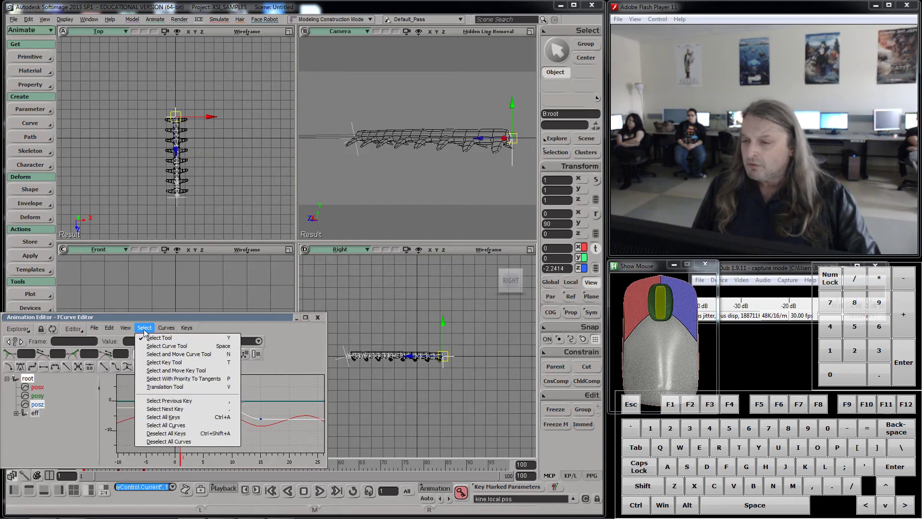
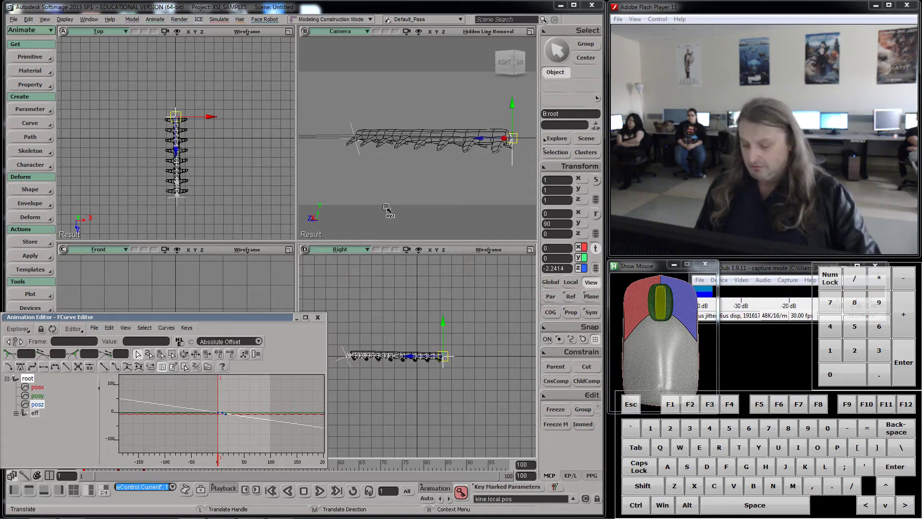
- Navigate the camera view briefly, then maximize it to fill the workspace
key(s)
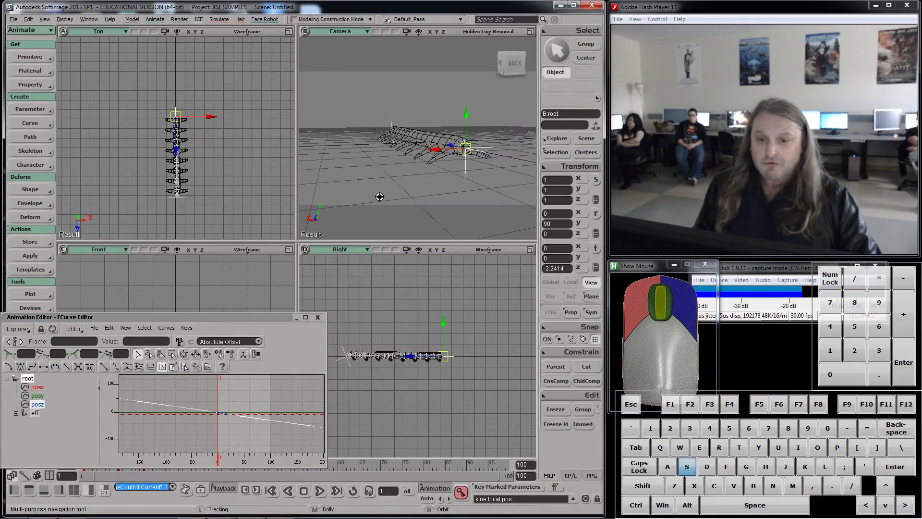
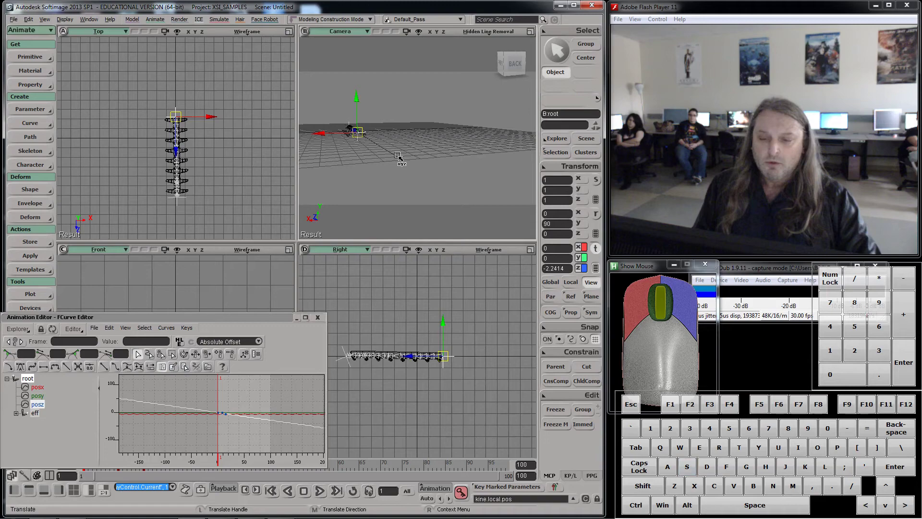
key(g)
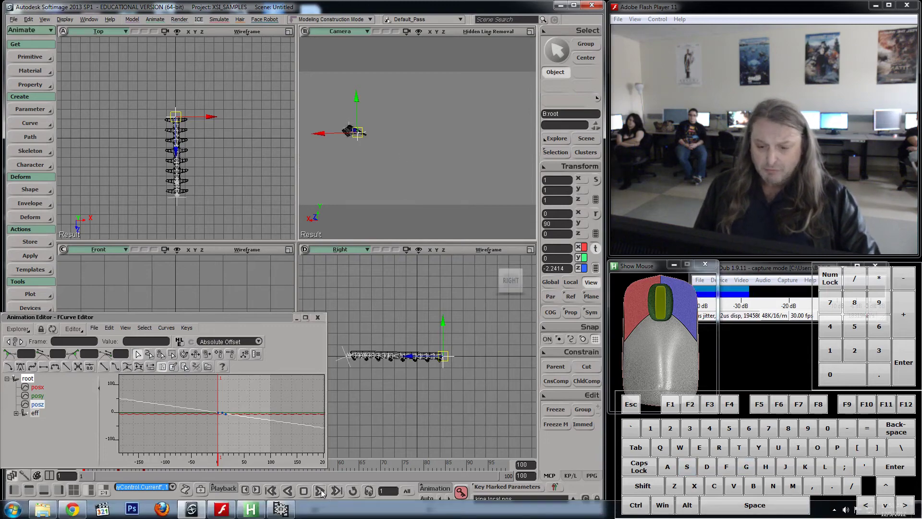
click(533, 33)
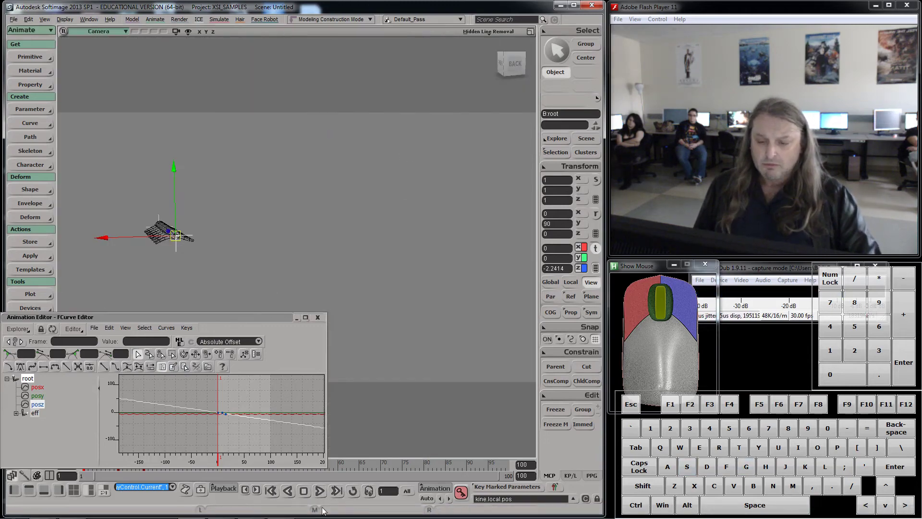
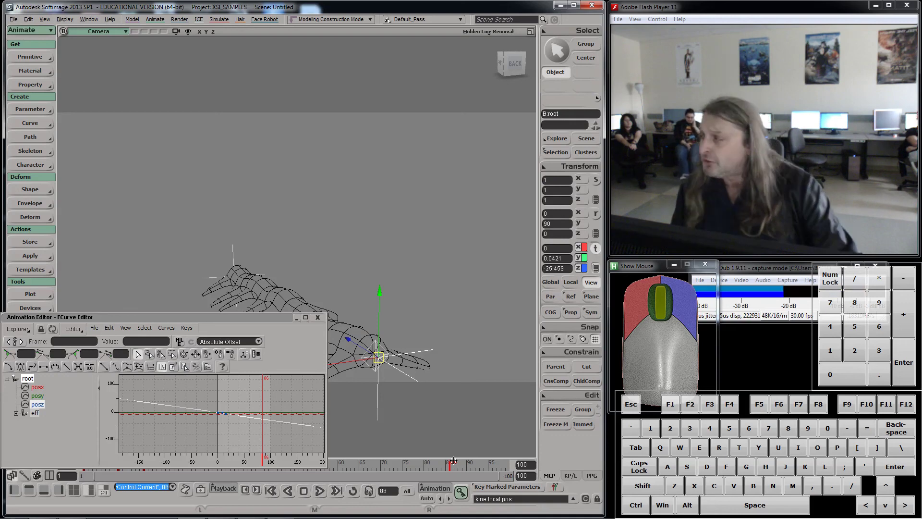
- Frame the keyed section of the root's curves in the animation editor
key(0)
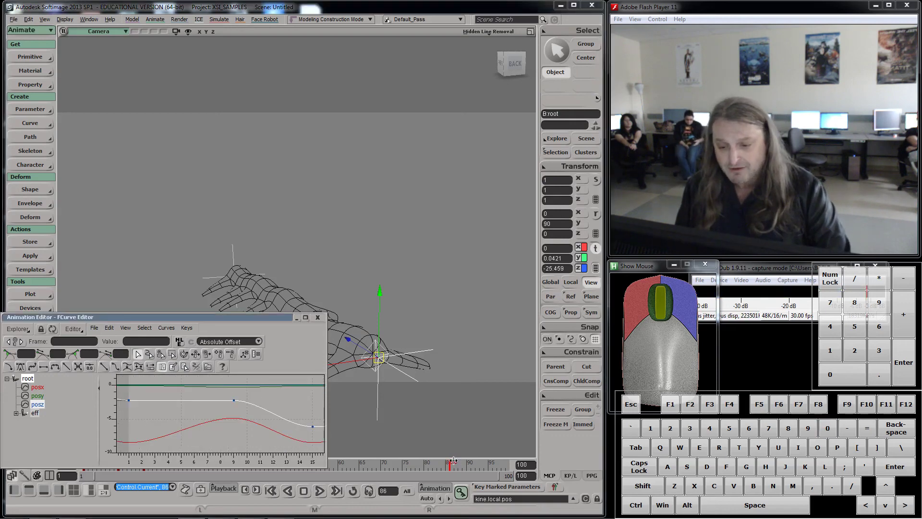
- Bring up the scene schematic and explorer, framing all nodes and repositioning the schematic window
key(8)
key(9)
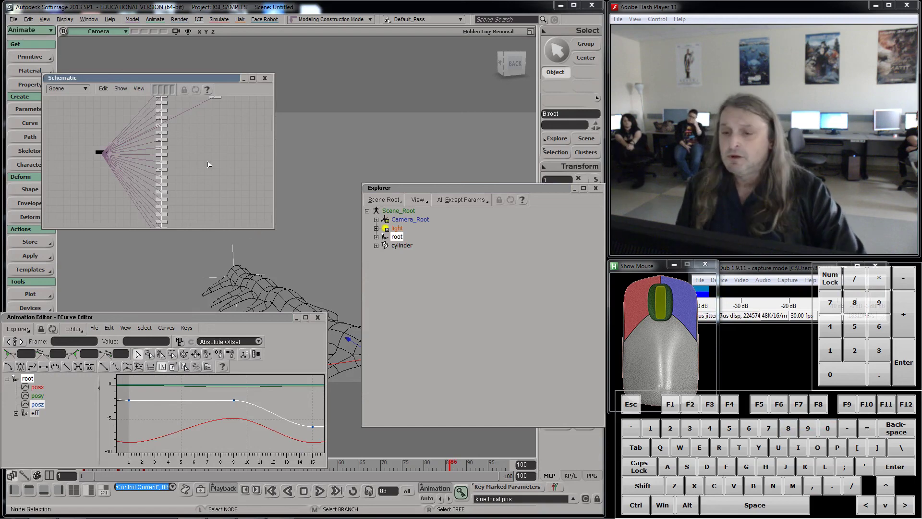
scroll(up, 3)
scroll(down, 3)
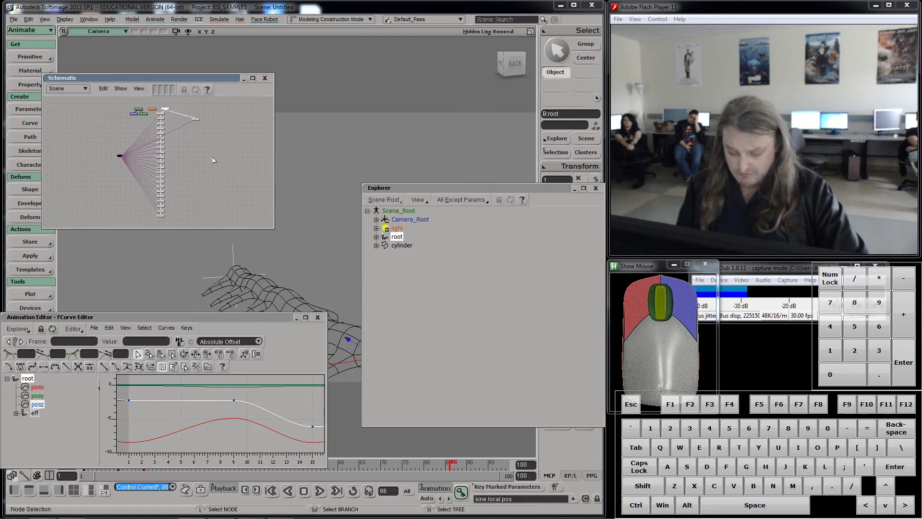
key(s)
click(212, 154)
click(194, 81)
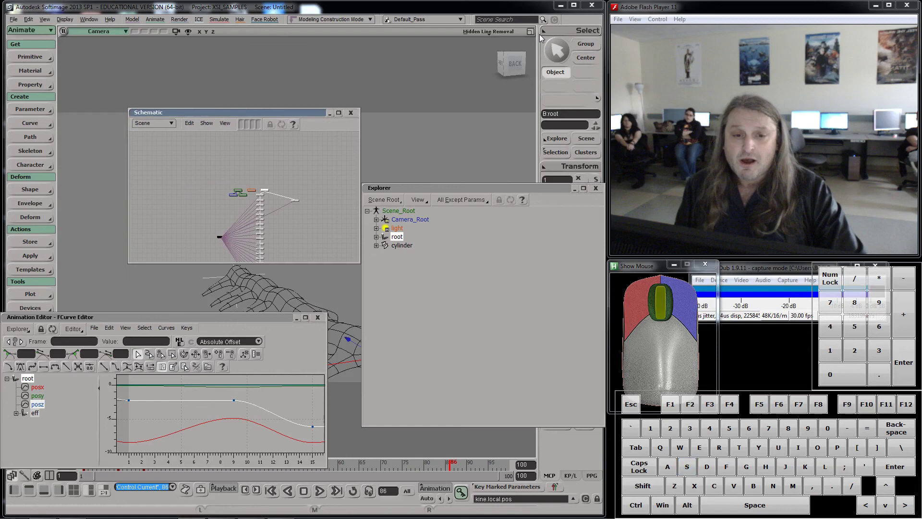
- Restore the four-view layout and reach the Get > Primitive > Model preset list
click(532, 35)
drag(17, 24, 49, 26)
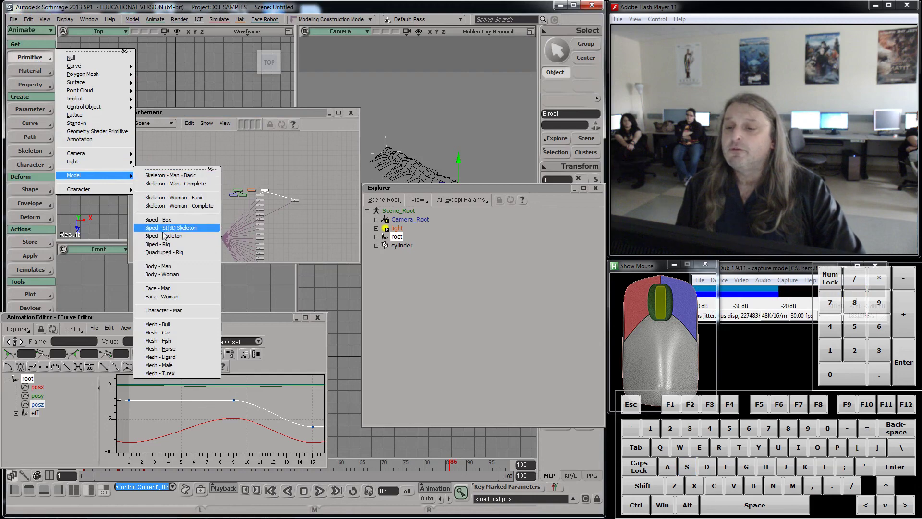
- Add a Biped - Rig model to the scene and select its UpperBody control
click(168, 246)
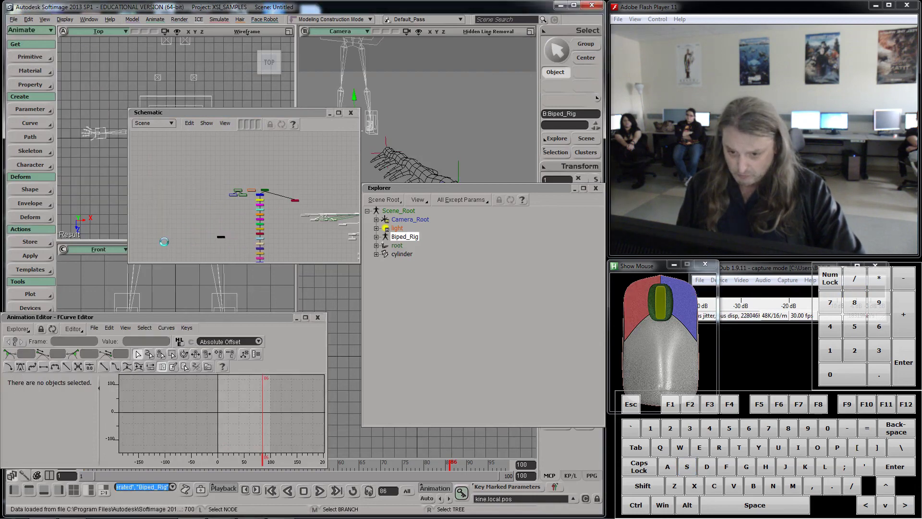
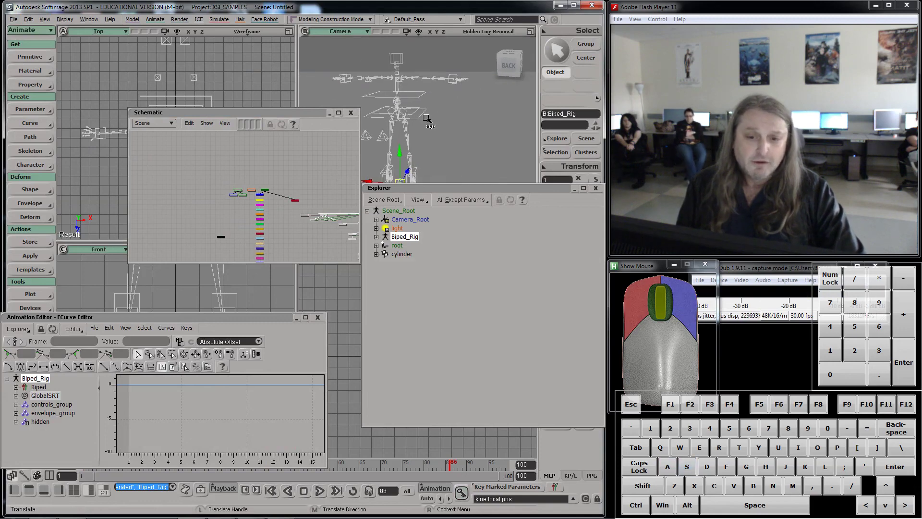
key(space)
click(420, 119)
- Adjust the view around the rig and switch to rotating the selected UpperBody control
key(c)
key(x)
drag(404, 119, 284, 182)
key(a)
scroll(up, 3)
scroll(up, 3)
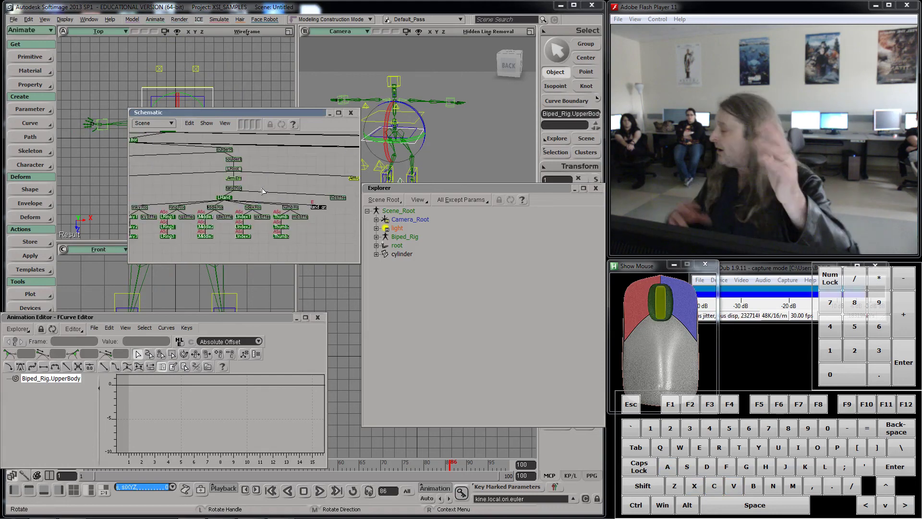